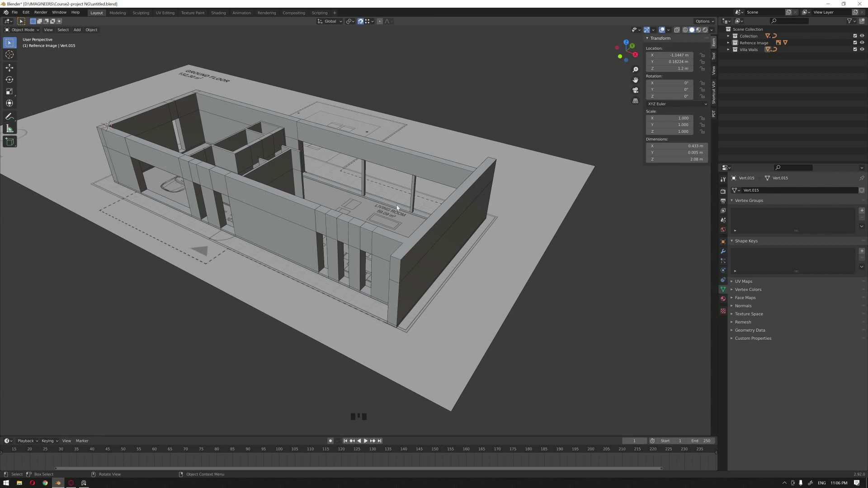
Orbit and zoom around the villa walls standing over the floor-plan image, then bring up the exterior reference photo.
drag(423, 215, 432, 248)
drag(445, 230, 409, 255)
drag(407, 254, 359, 246)
scroll(up, 3)
scroll(down, 3)
drag(337, 237, 400, 223)
scroll(up, 3)
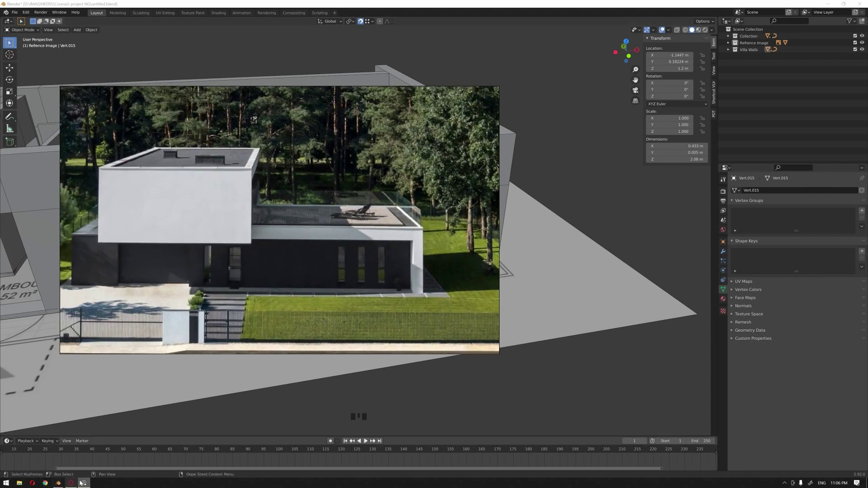
Put the reference photo away, zoom to the front wall and pick a wall piece beside the window.
click(553, 158)
scroll(up, 3)
drag(418, 242, 348, 243)
drag(401, 234, 403, 215)
click(403, 215)
Add the neighbouring wall piece around the narrow window opening to the selection.
scroll(down, 3)
scroll(up, 3)
click(322, 171)
drag(334, 181, 333, 181)
Isolate the chosen front wall pieces in local view and look them over.
key(KP_Divide)
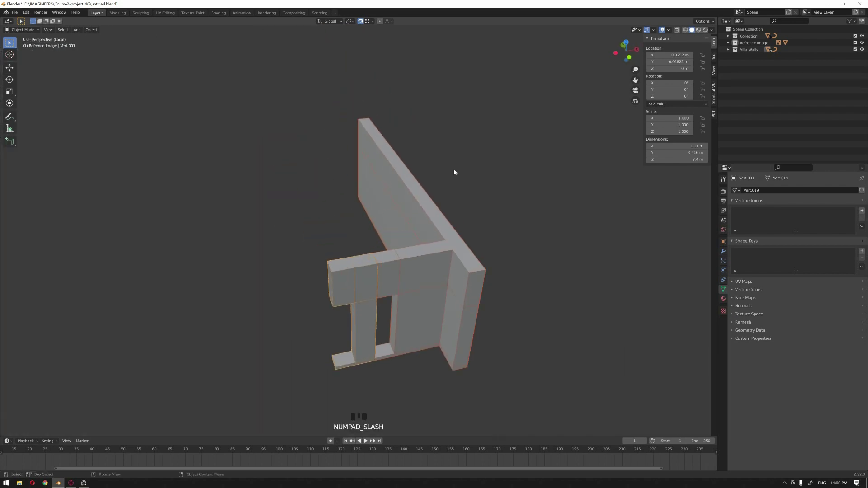
click(468, 171)
drag(423, 330, 378, 280)
scroll(up, 3)
drag(380, 285, 487, 279)
scroll(down, 3)
Select the isolated wall pieces together and join them into a single object with Ctrl+J.
click(534, 292)
click(523, 72)
drag(354, 301, 356, 304)
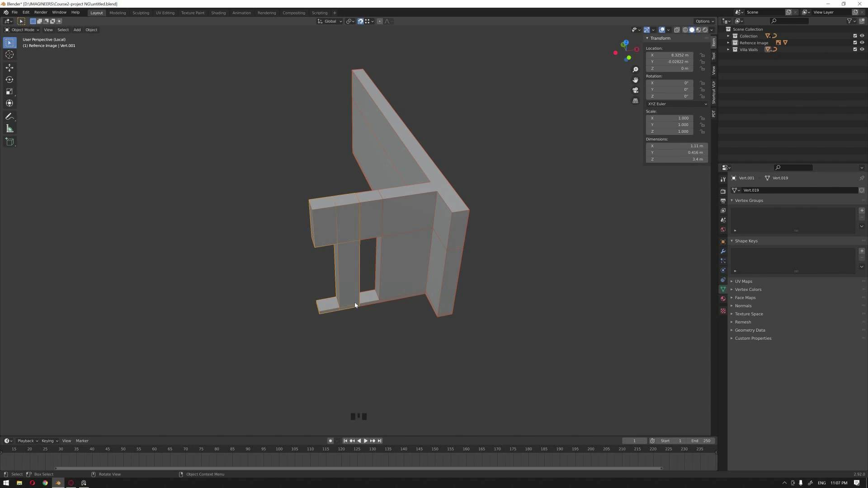
key(ctrl+j)
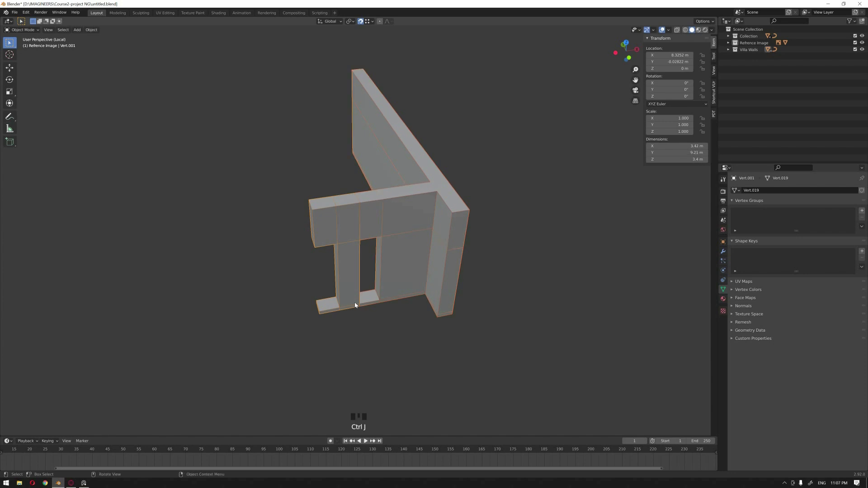
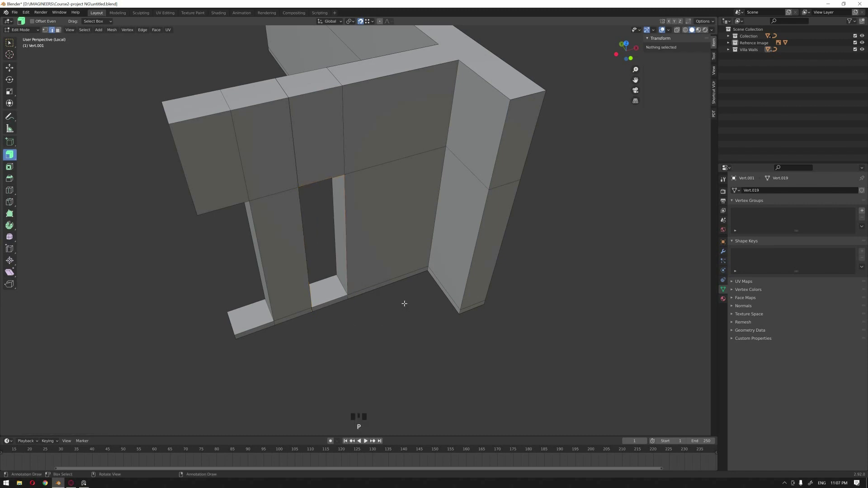
Leave Edit Mode, pick the flat panel in the window opening and isolate it in local view.
key(Tab)
click(404, 338)
click(389, 346)
click(349, 277)
key(KP_Divide)
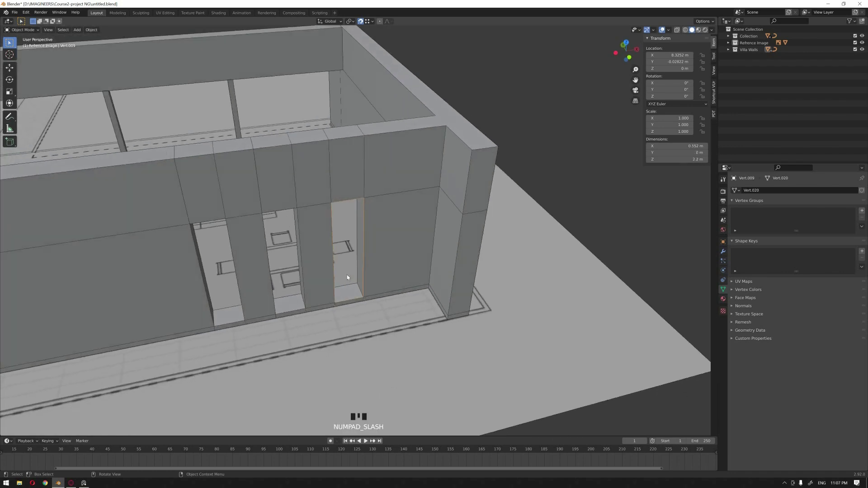
key(KP_Divide)
View the window panel from front orthographic, edit its vertices to a clean 0.55 m by 2.2 m rectangle, and exit editing.
drag(397, 276, 382, 248)
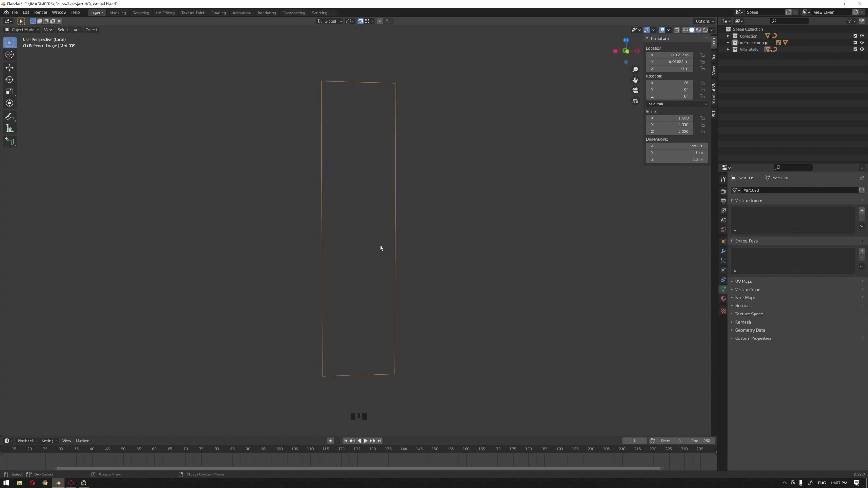
key(KP_1)
key(Tab)
key(1)
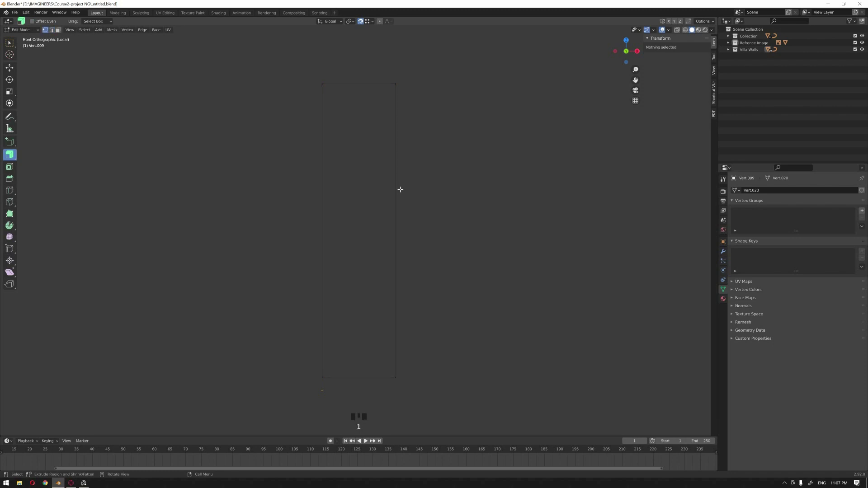
key(a)
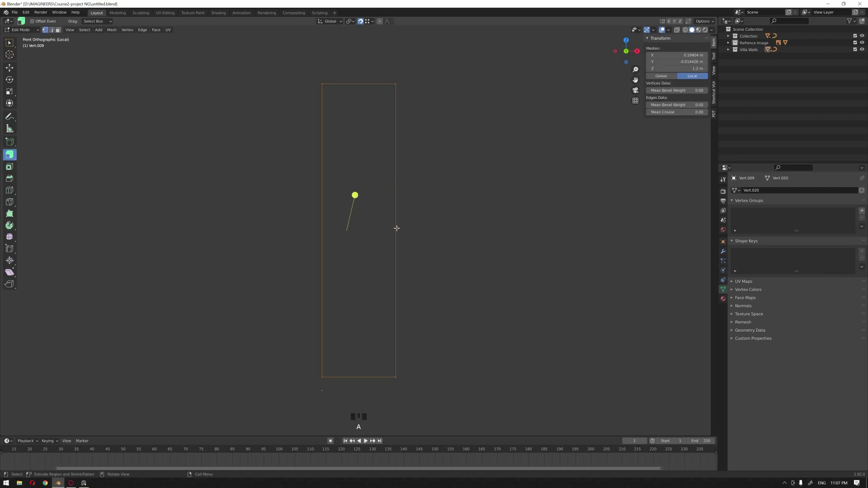
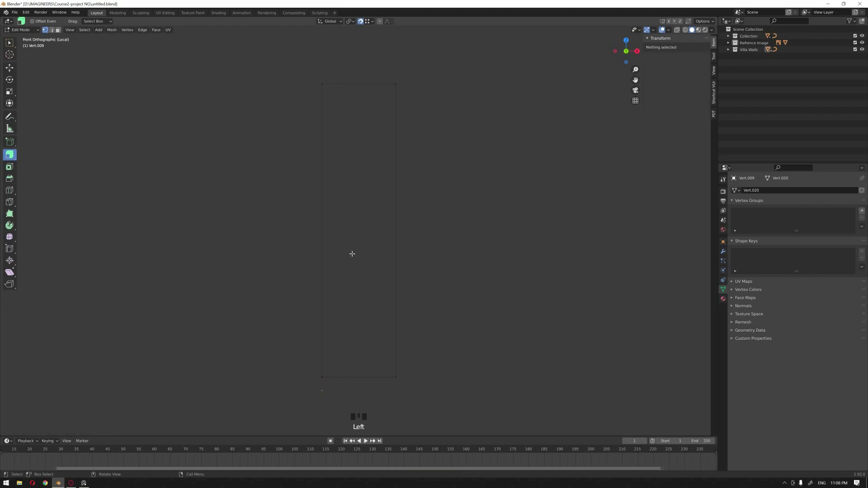
key(Tab)
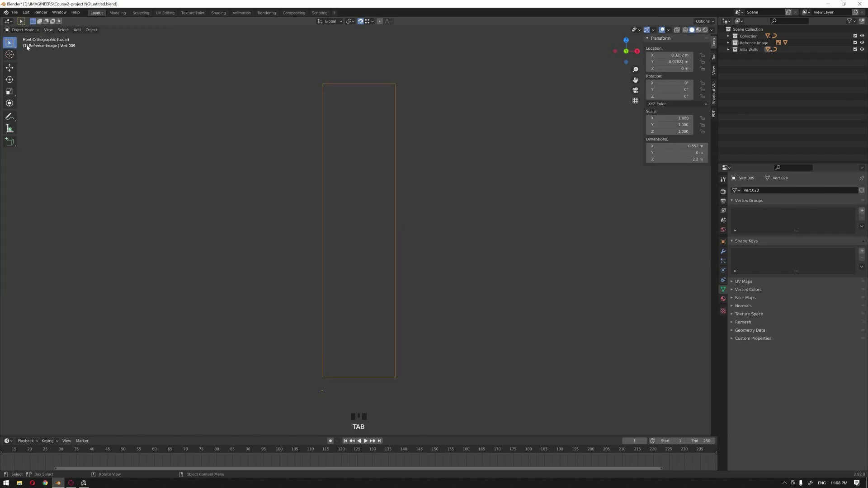
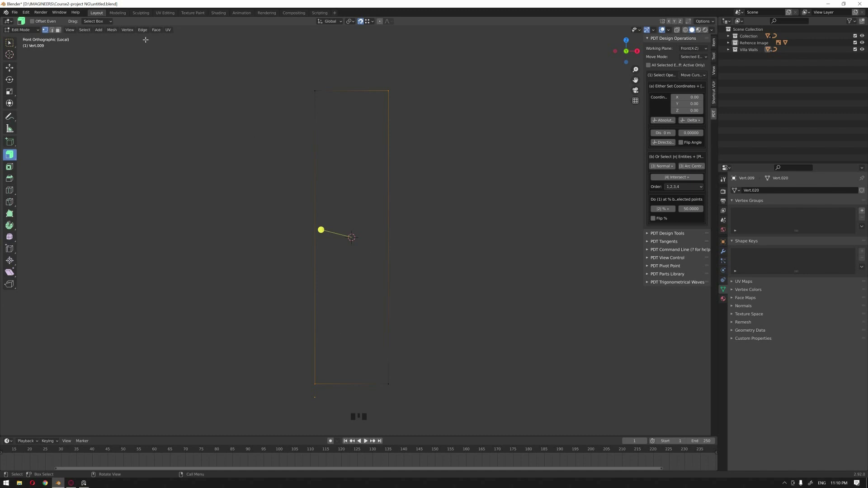
key(Tab)
key(Tab)
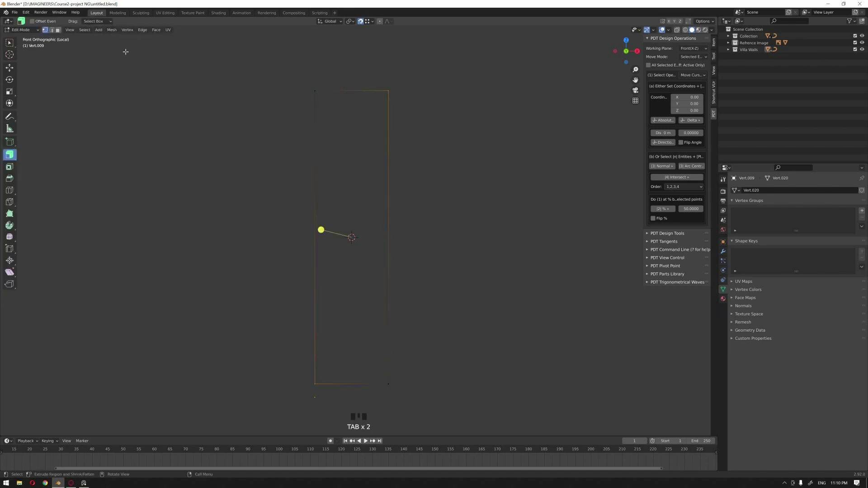
key(Tab)
click(90, 35)
drag(94, 33, 188, 59)
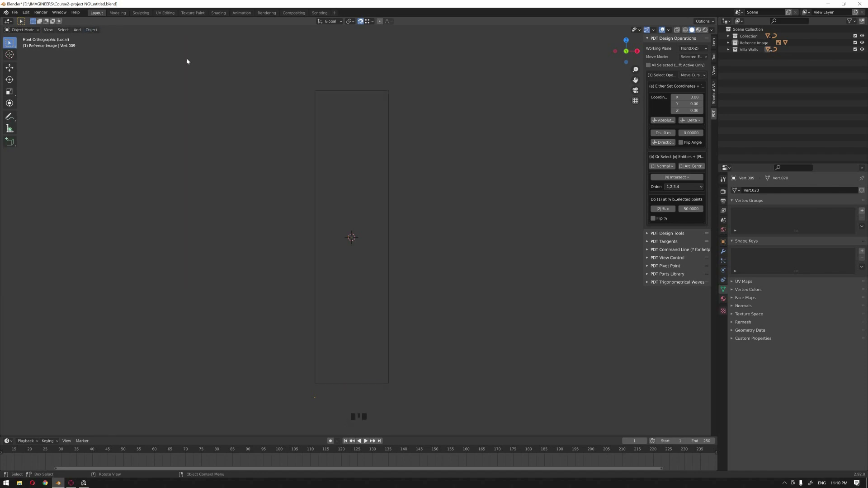
click(391, 197)
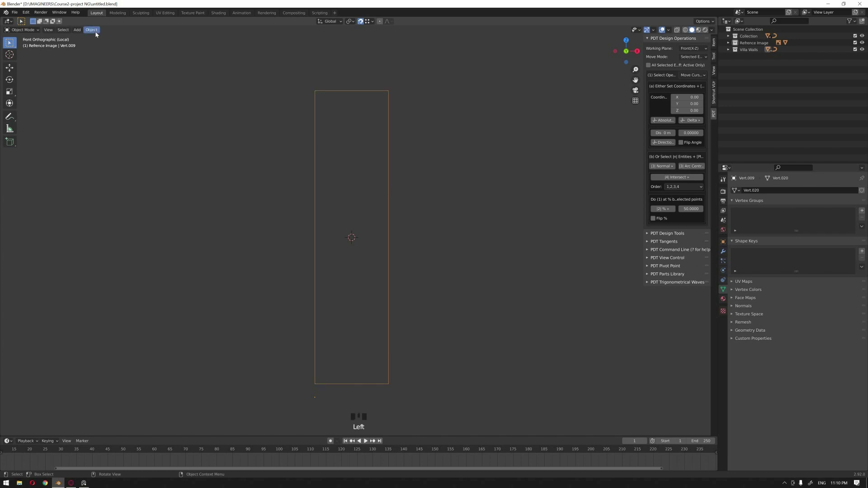
drag(97, 34, 449, 193)
click(393, 214)
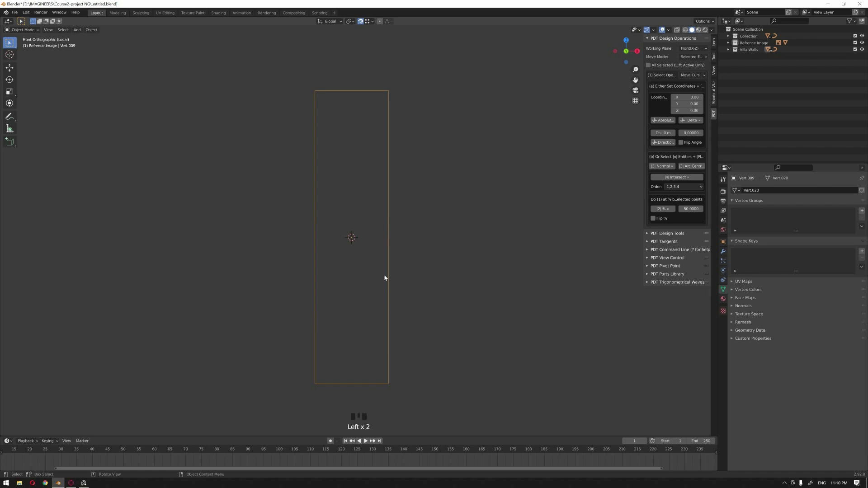
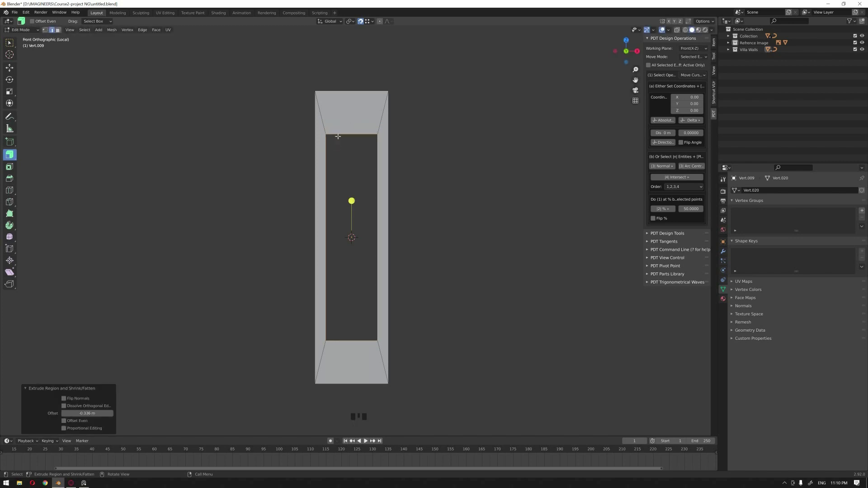
key(ctrl+z)
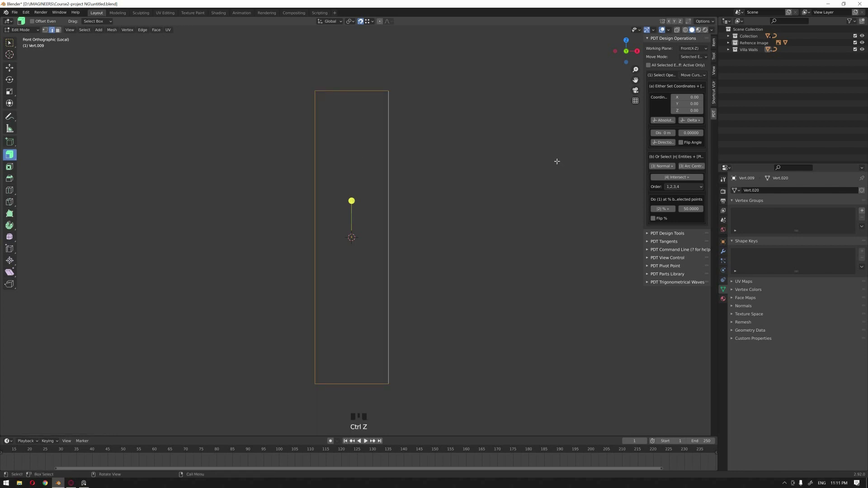
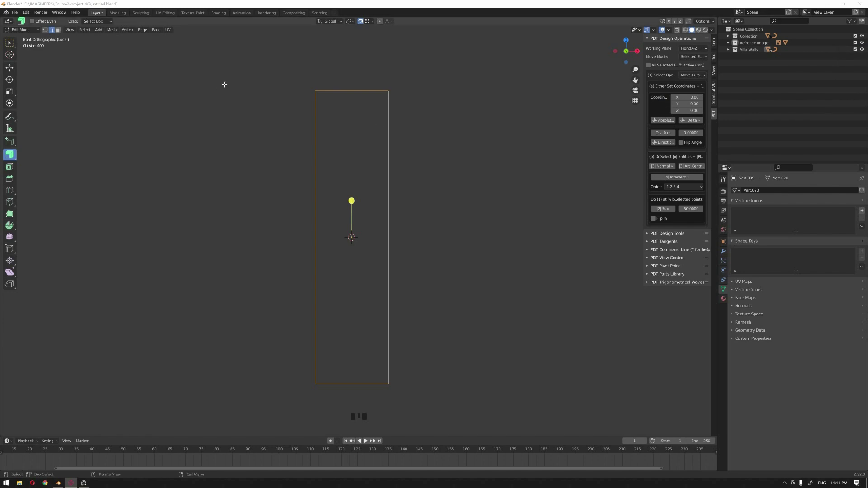
drag(30, 14, 176, 38)
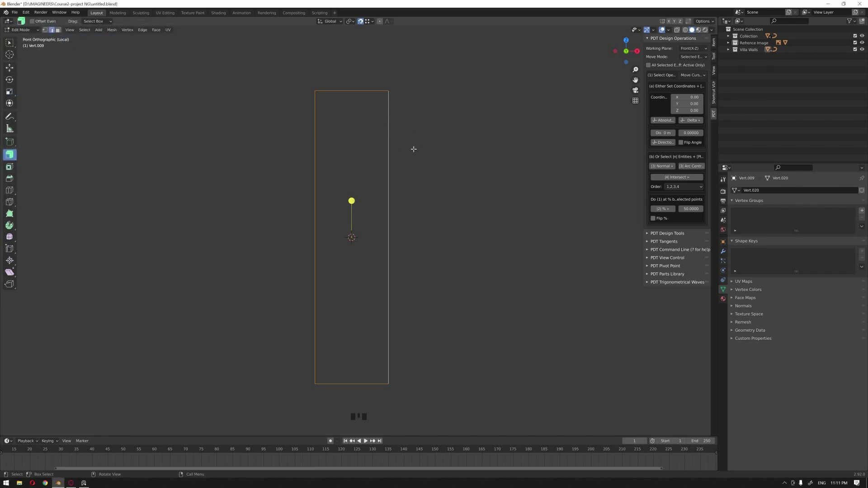
Extrude the panel's outline edges along Y into a rectangular window frame with depth and confirm.
key(ctrl+e)
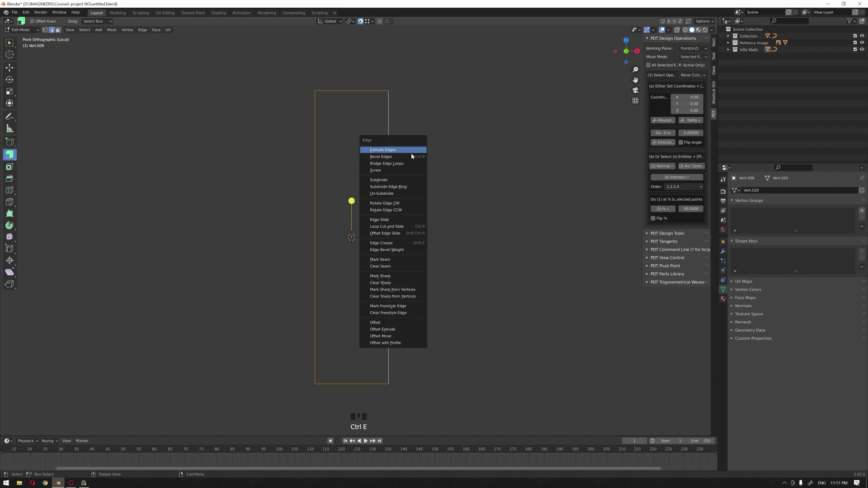
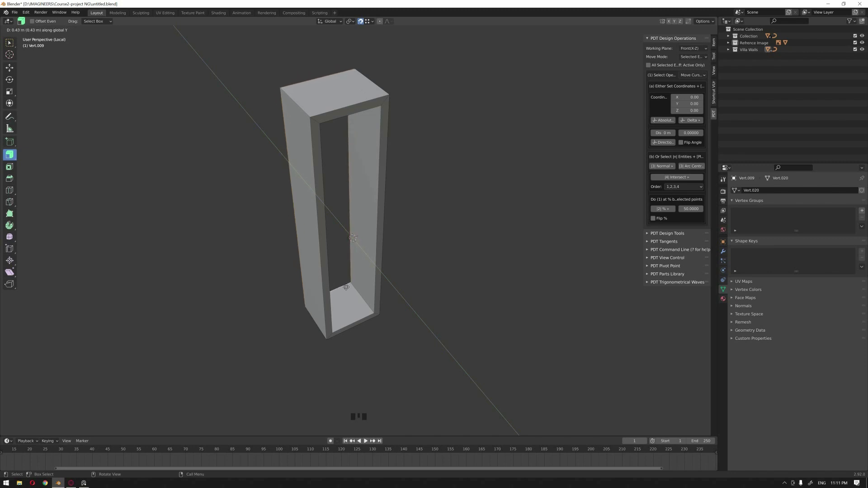
key(Tab)
click(433, 323)
Orbit around the extruded hollow frame to inspect it, then return to the front view.
drag(427, 340, 362, 330)
scroll(up, 3)
drag(375, 338, 394, 368)
scroll(up, 3)
drag(400, 368, 391, 329)
drag(390, 327, 413, 334)
scroll(down, 3)
scroll(up, 3)
drag(269, 342, 300, 314)
scroll(up, 3)
drag(345, 319, 307, 323)
key(KP_1)
scroll(down, 3)
drag(438, 197, 384, 265)
click(383, 264)
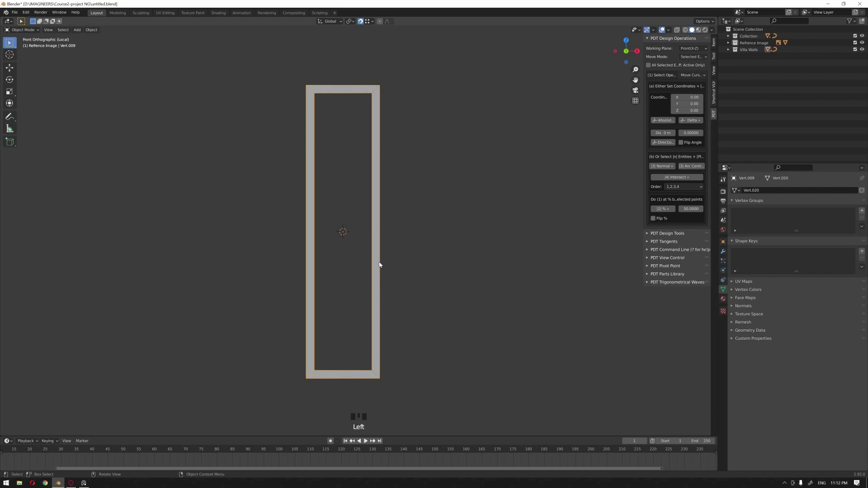
Switch shading through the Z pie and bevel the frame's edges with Ctrl+B to chamfer its corners.
key(z)
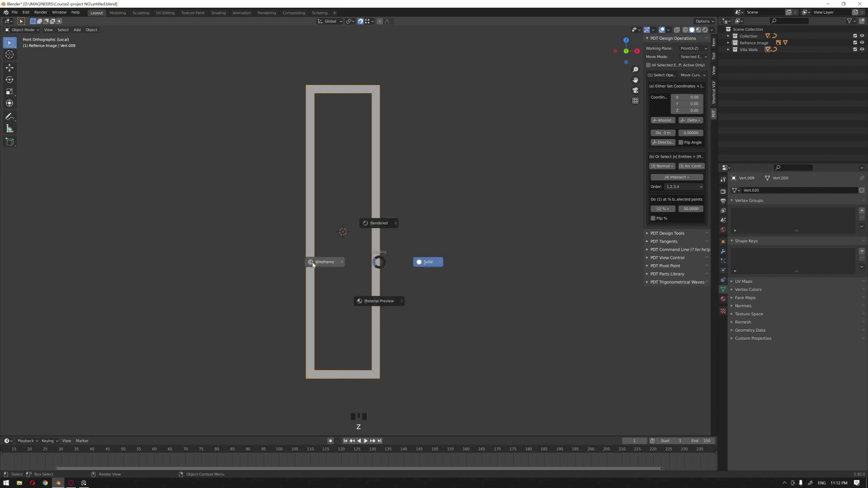
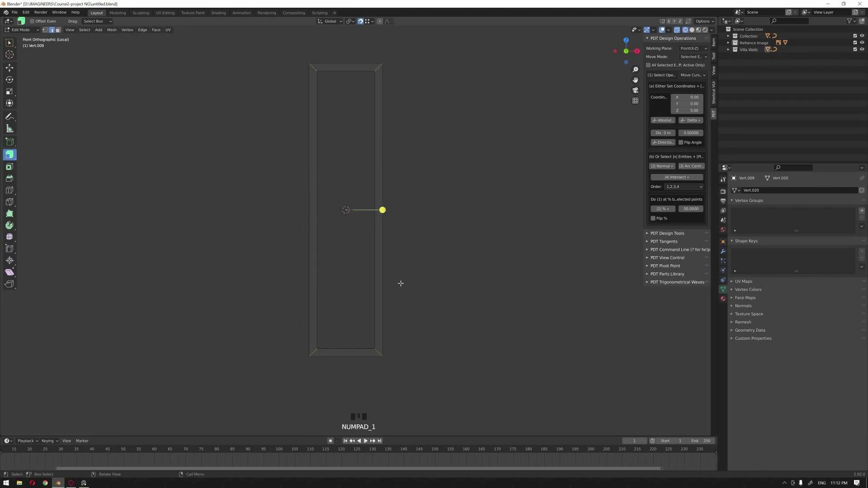
key(ctrl+b)
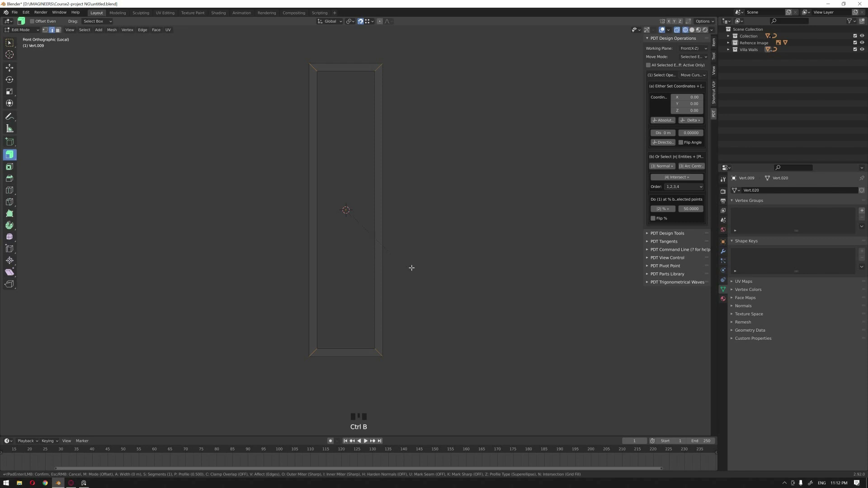
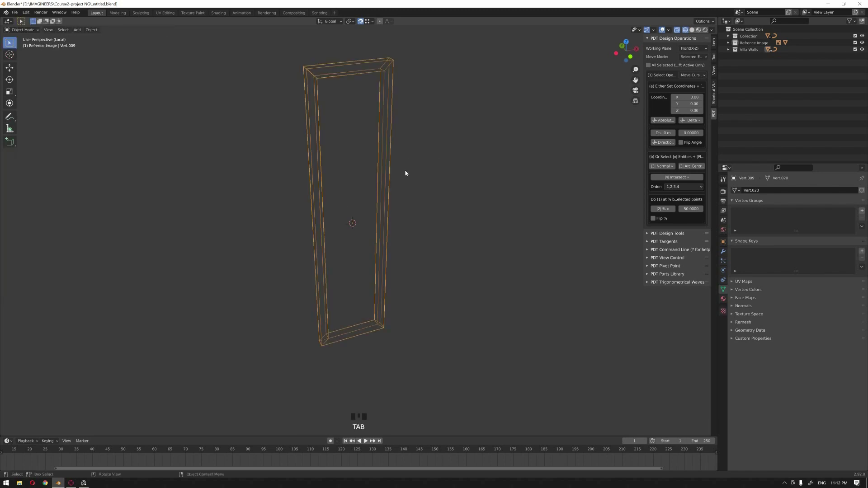
Return to solid shading, enable Face Orientation in Viewport Overlays to show the frame's inner side red, and select the frame.
key(z)
click(458, 173)
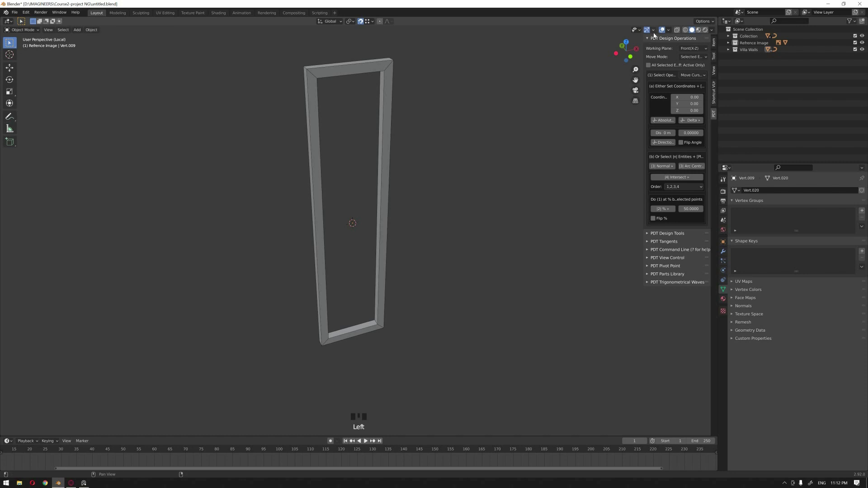
drag(668, 32, 630, 147)
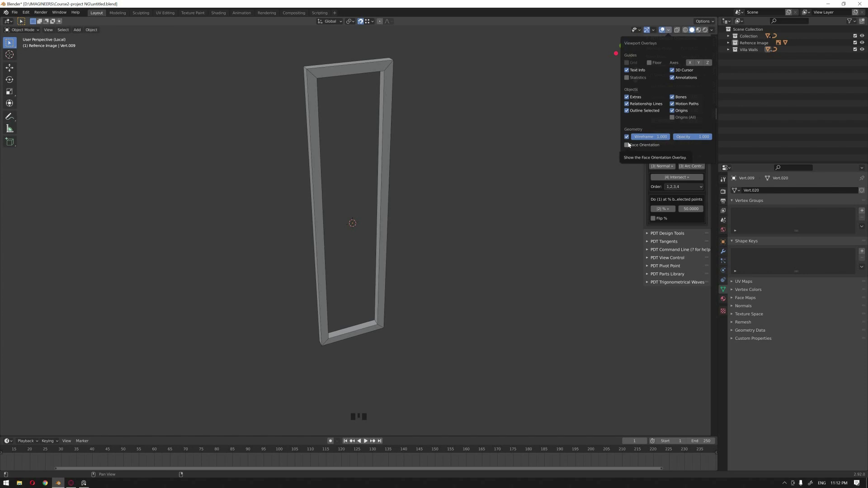
drag(669, 33, 628, 148)
click(444, 172)
drag(346, 204, 382, 225)
click(382, 224)
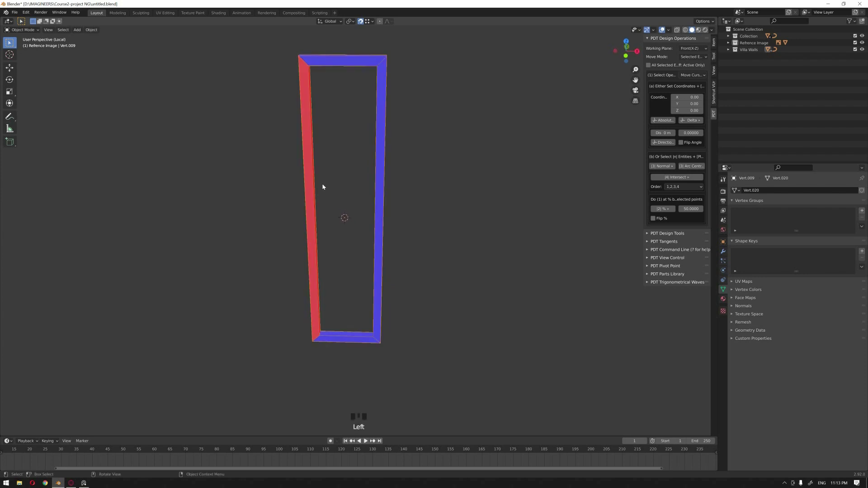
In Edit Mode, bevel the frame's corner edges and set the bevel Width to 0.002 m.
key(Tab)
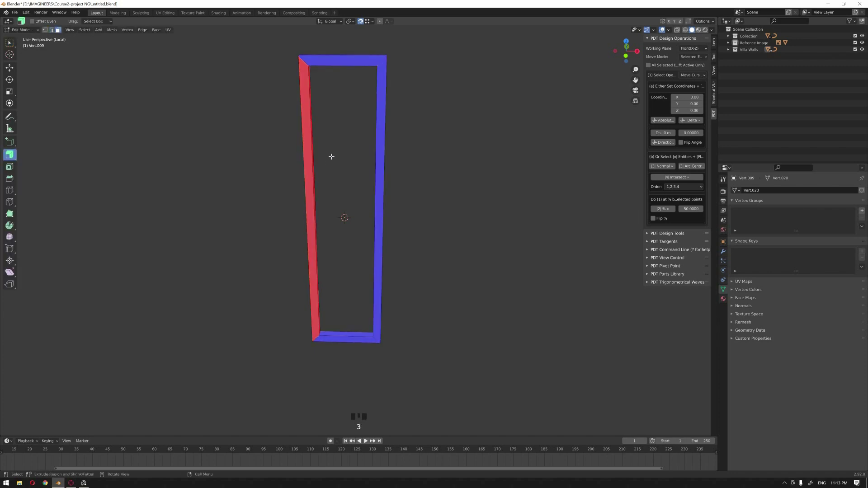
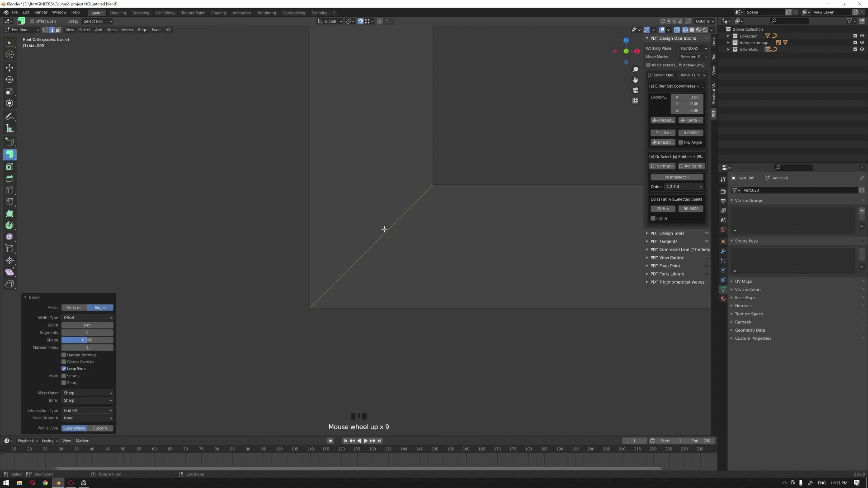
scroll(up, 3)
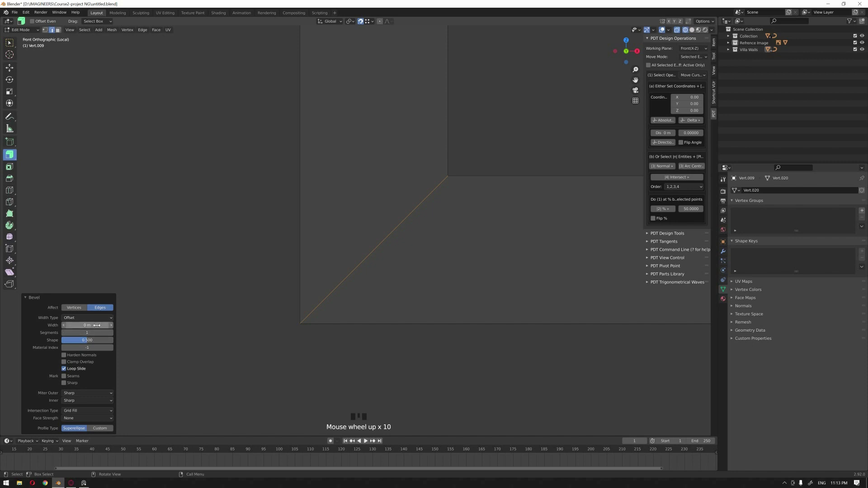
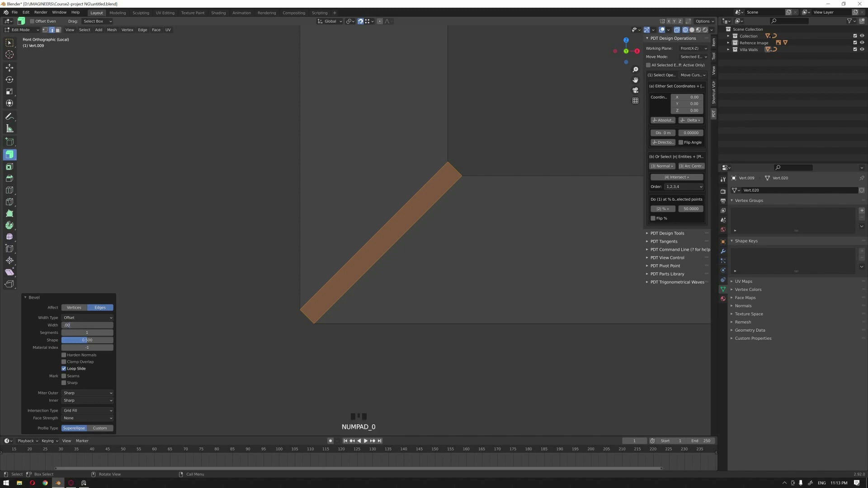
key(KP_Enter)
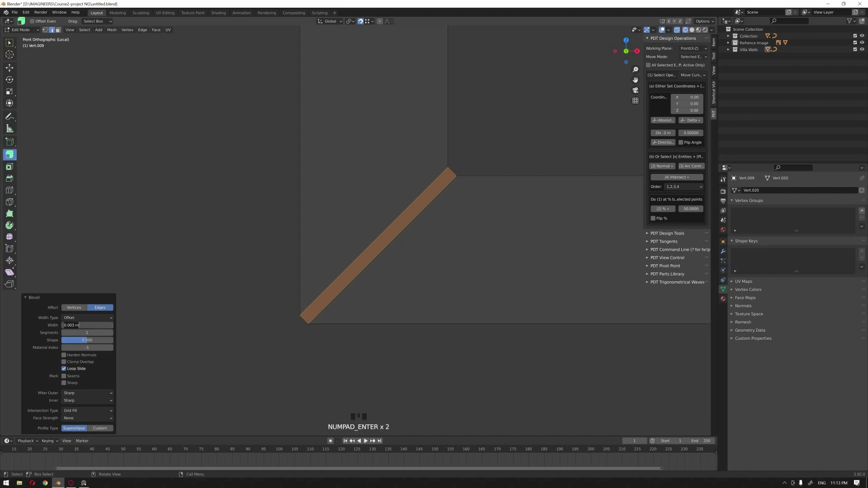
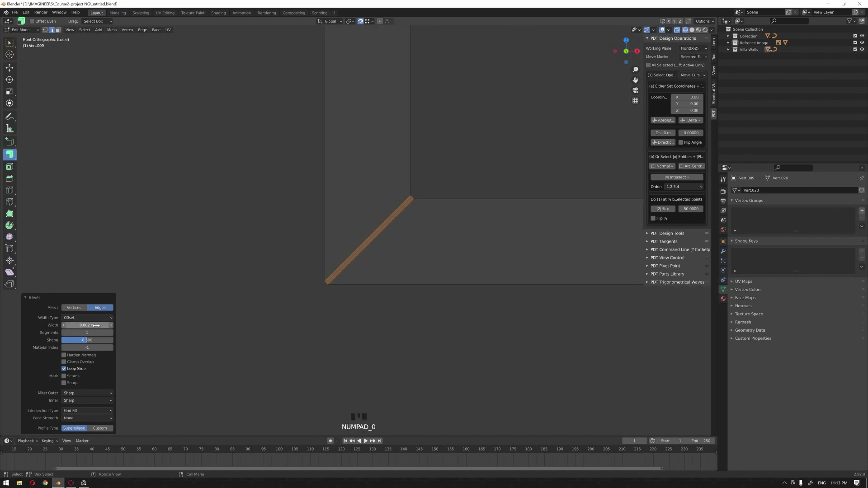
scroll(down, 3)
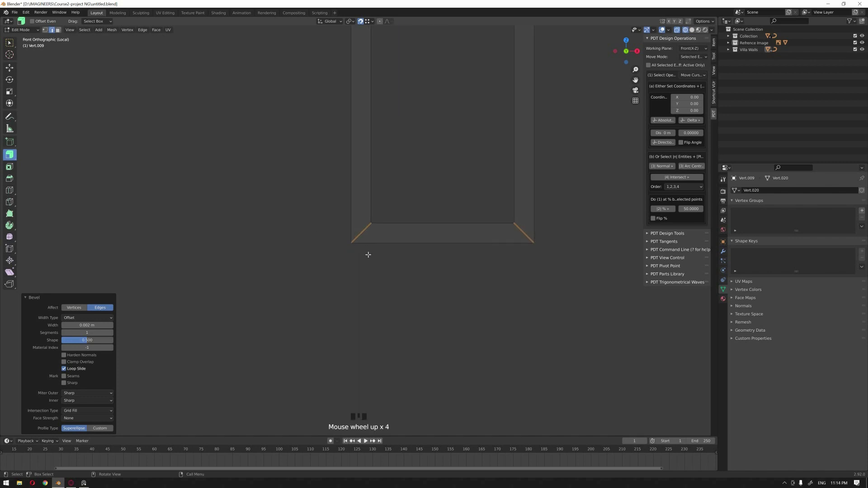
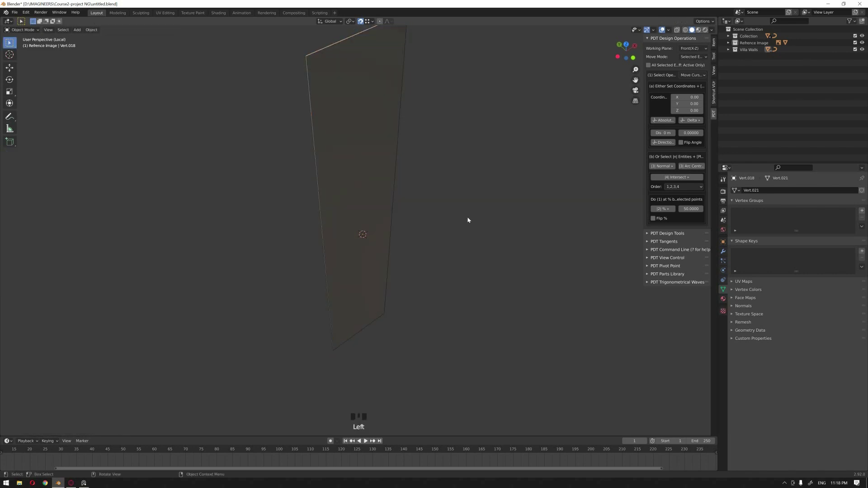
Leave local view, select the window frame and move it along Y into its wall opening.
key(KP_Divide)
click(315, 207)
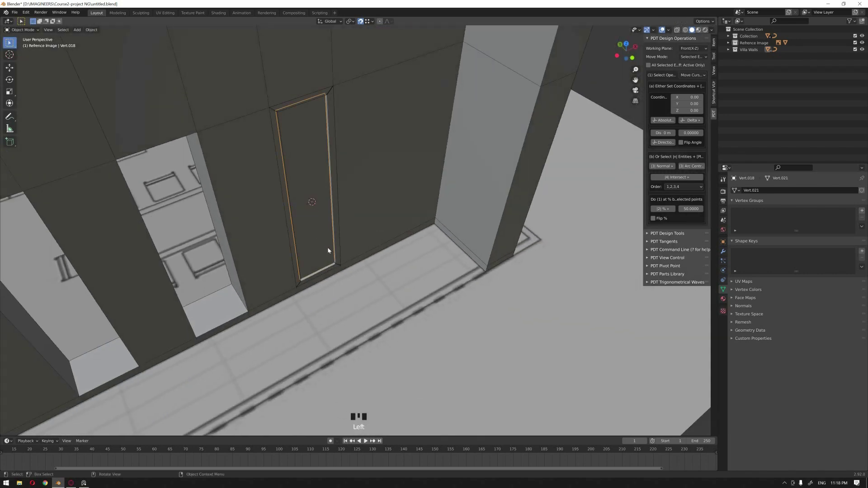
click(340, 259)
scroll(down, 3)
drag(329, 253, 347, 249)
scroll(down, 3)
drag(316, 253, 356, 272)
scroll(up, 3)
drag(380, 268, 379, 304)
scroll(up, 3)
drag(425, 324, 352, 322)
key(g)
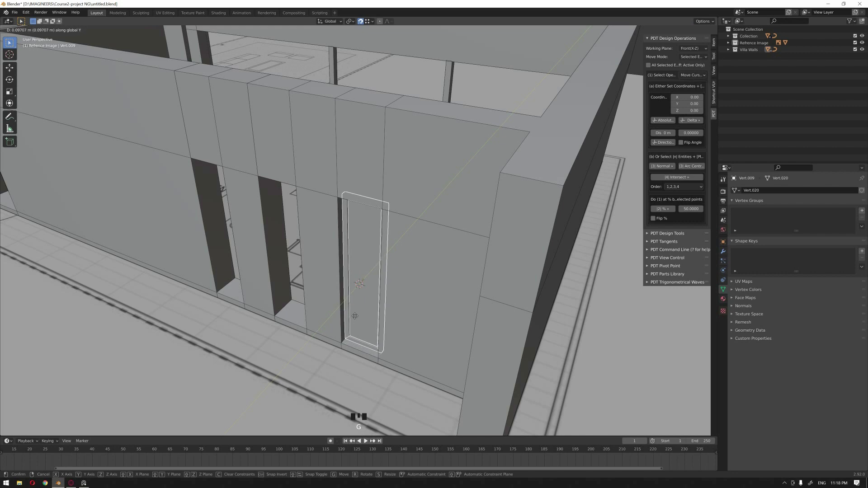
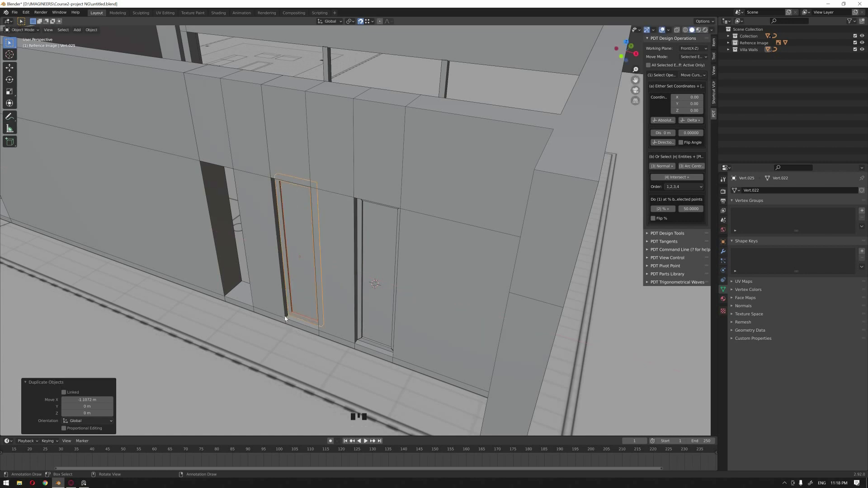
Duplicate the frame along X into the neighbouring openings and bring up the glazed-terrace reference photo.
scroll(down, 3)
drag(296, 303, 130, 153)
drag(220, 191, 457, 175)
drag(439, 212, 411, 233)
scroll(up, 3)
drag(417, 227, 283, 237)
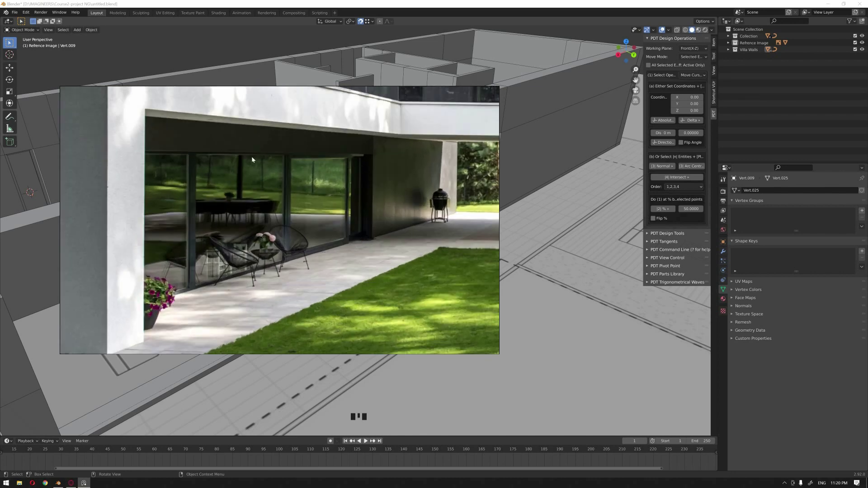
In wireframe display, navigate to the wall opening and select the small stepped profile curve.
drag(411, 249, 386, 249)
scroll(down, 3)
key(z)
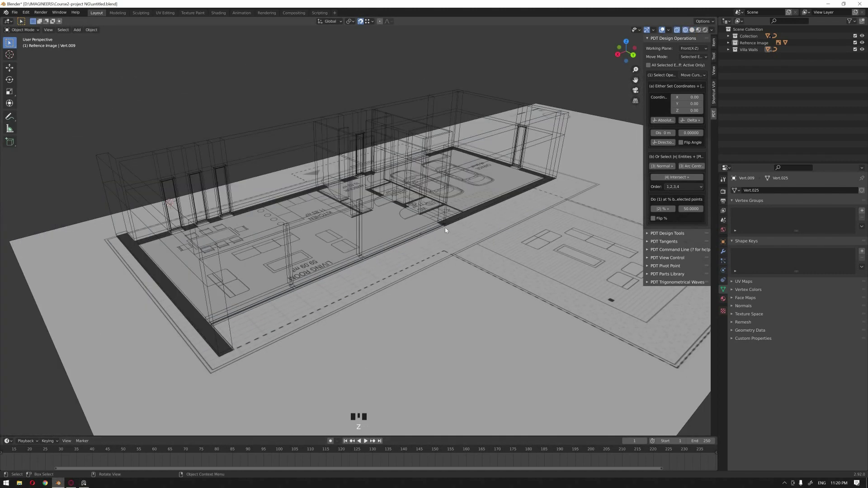
drag(446, 234, 451, 228)
scroll(up, 3)
click(439, 264)
scroll(down, 3)
key(h)
scroll(up, 3)
drag(508, 214, 403, 287)
scroll(up, 3)
click(416, 259)
scroll(down, 3)
scroll(up, 3)
drag(473, 246, 390, 267)
scroll(up, 3)
click(439, 272)
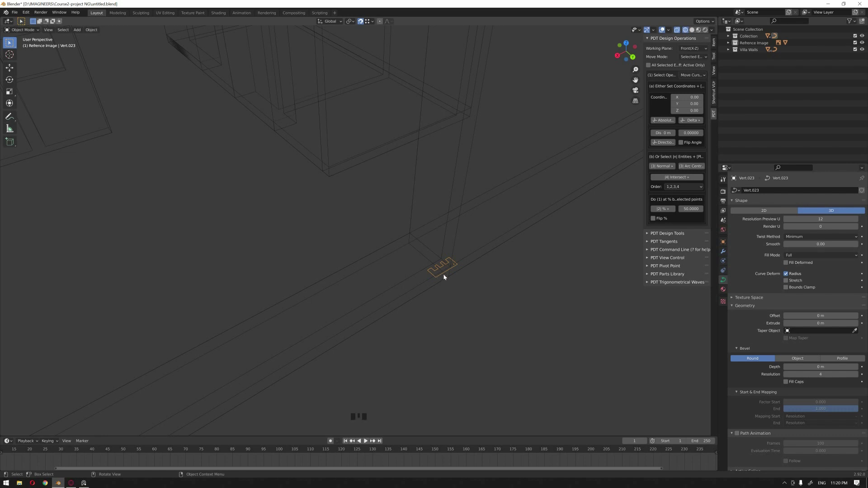
Rotate and move the profile curve so it sits at the foot of the wall opening.
scroll(up, 3)
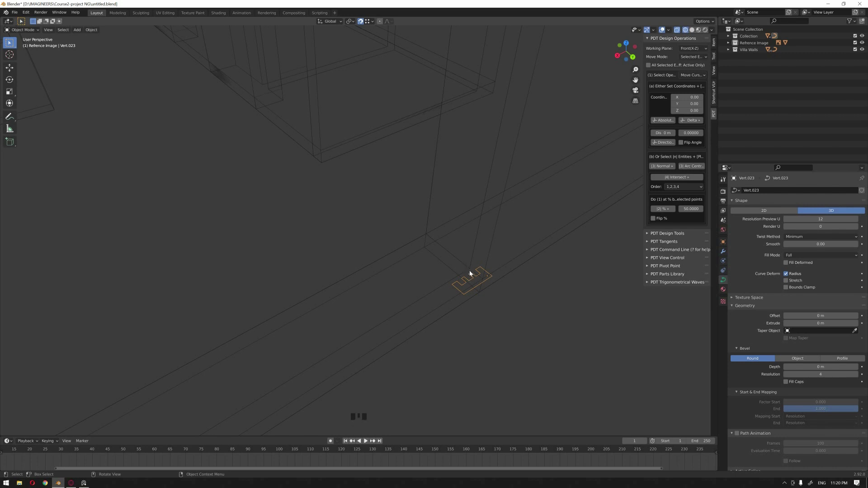
click(443, 288)
scroll(up, 3)
scroll(down, 3)
drag(336, 273, 360, 254)
scroll(up, 3)
click(405, 279)
scroll(down, 3)
click(411, 319)
click(410, 327)
Add a single vertex, extrude it into a path along the opening and convert it to a curve.
key(shift+a)
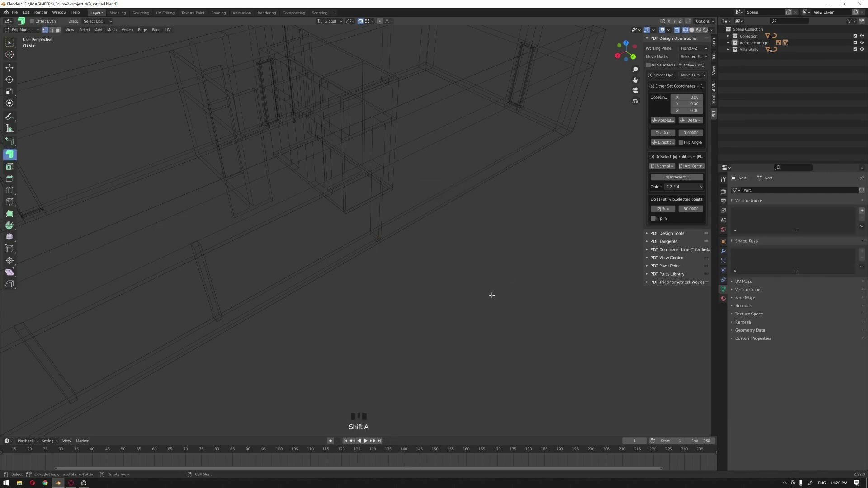
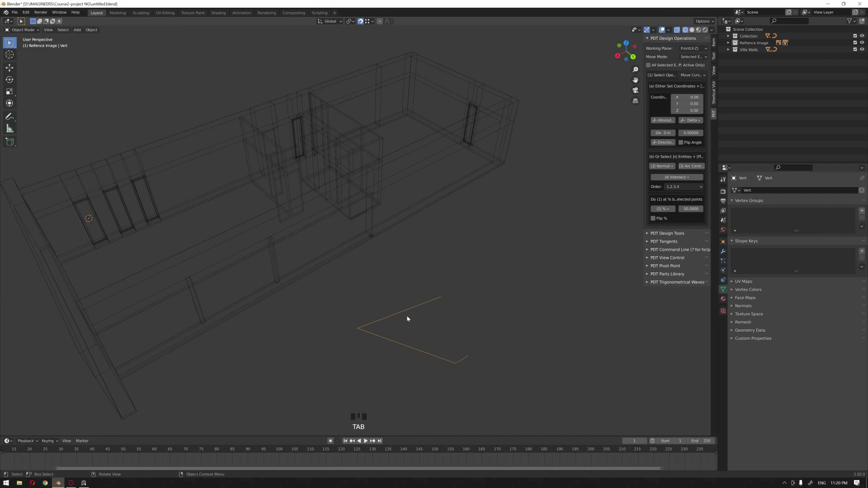
key(F3)
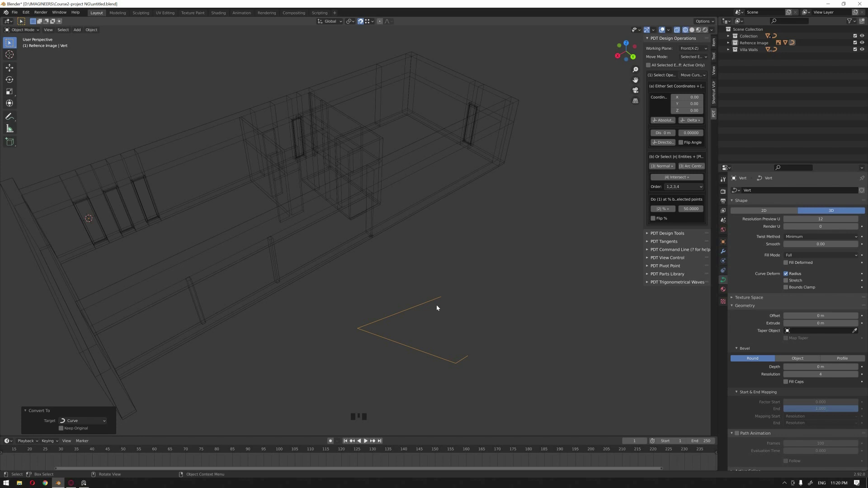
key(x)
click(372, 276)
scroll(up, 3)
Set the curve's bevel to Object using the stepped profile and inspect the swept track in solid shading.
click(376, 254)
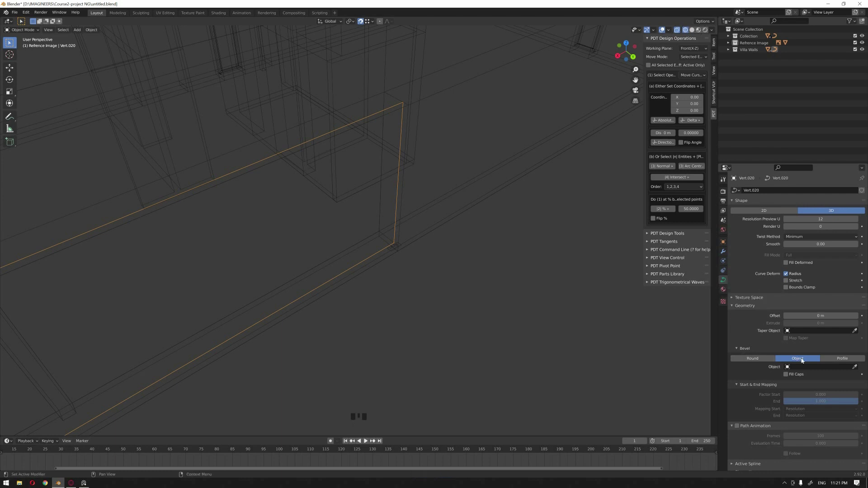
click(859, 368)
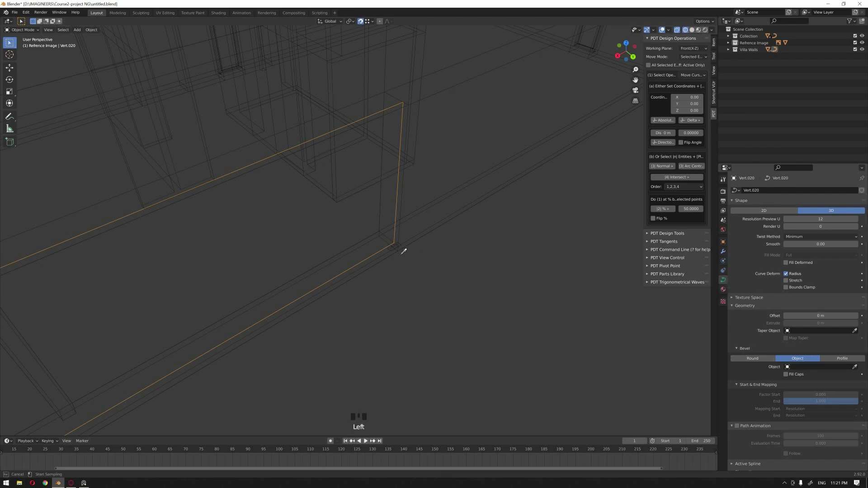
scroll(down, 3)
click(410, 278)
scroll(down, 3)
scroll(up, 3)
drag(416, 267, 326, 279)
scroll(up, 3)
key(z)
drag(421, 306, 407, 304)
scroll(up, 3)
drag(386, 303, 400, 306)
scroll(up, 3)
drag(417, 328, 461, 338)
click(461, 338)
click(416, 320)
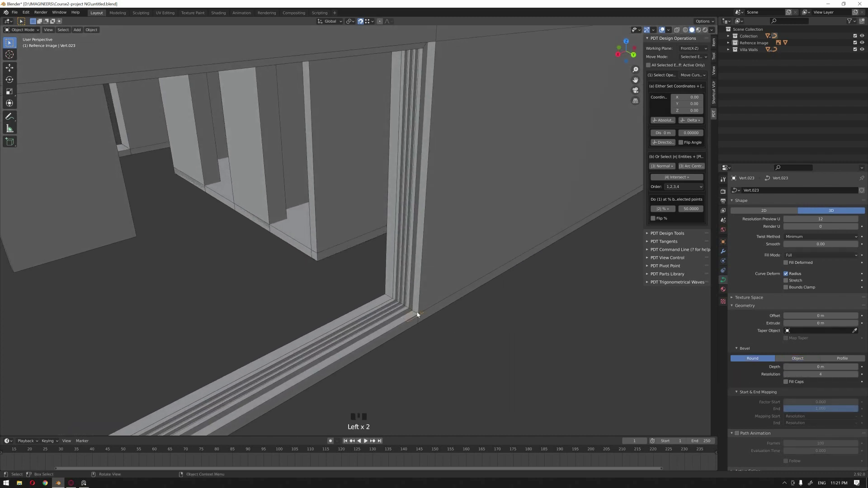
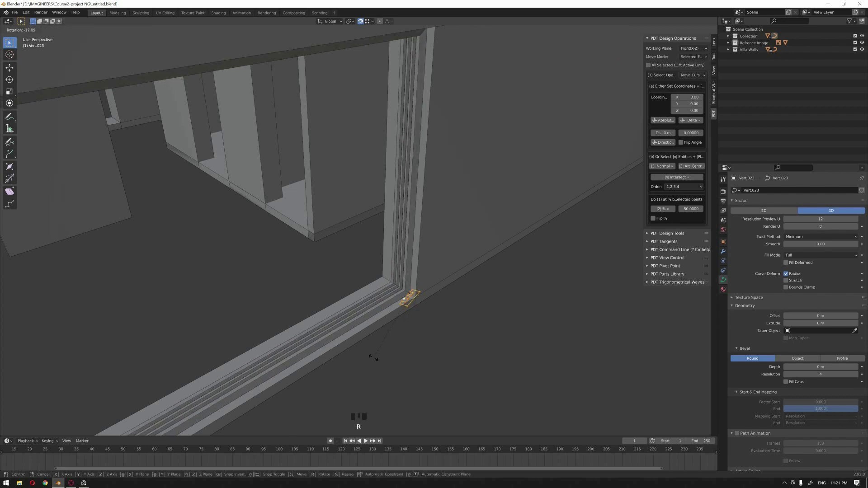
Confirm the profile's rotation so the swept track sits correctly, checking it from several angles.
key(Tab)
click(442, 340)
scroll(down, 3)
drag(374, 318, 450, 293)
click(451, 292)
scroll(down, 3)
drag(428, 296, 321, 221)
scroll(up, 3)
drag(362, 253, 248, 215)
click(248, 215)
Hide a helper object and orbit to look down on the house from above.
click(182, 188)
key(h)
click(224, 193)
click(213, 182)
drag(215, 207, 422, 248)
scroll(up, 3)
drag(420, 240, 463, 164)
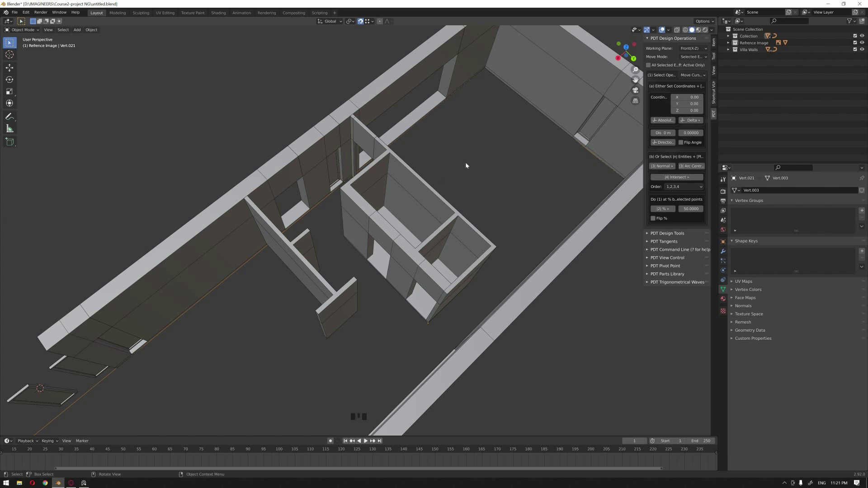
Select the slab outline, remove a stray object and isolate the outline in local view.
click(466, 167)
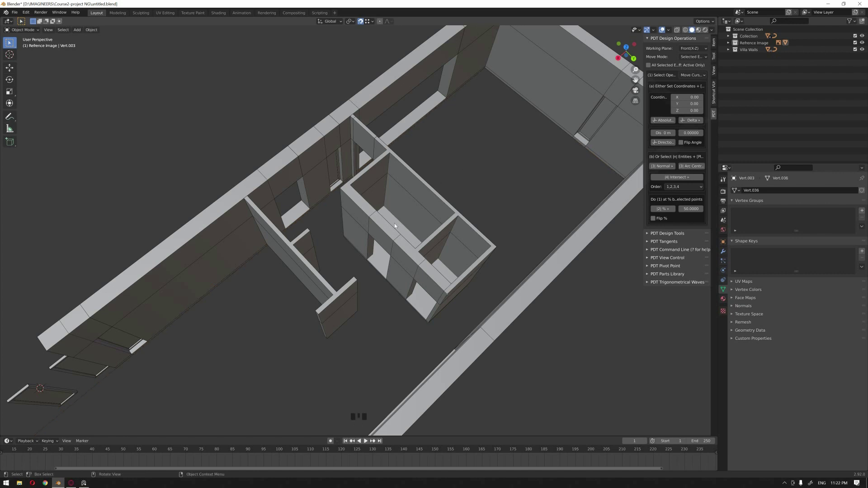
click(398, 223)
key(Delete)
click(377, 279)
click(376, 271)
scroll(down, 3)
drag(366, 257, 203, 268)
click(202, 268)
key(KP_Divide)
click(486, 317)
Join the outline pieces into one mesh and enter Edit Mode on it.
drag(440, 308, 433, 275)
key(KP_1)
drag(403, 213, 423, 315)
click(423, 314)
click(360, 265)
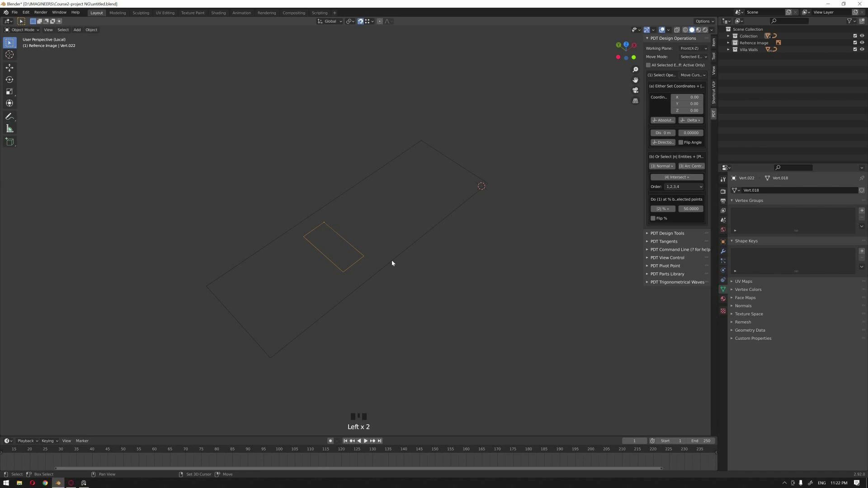
click(395, 265)
drag(416, 260, 418, 256)
key(ctrl+j)
key(Tab)
Select all outline edges and fill them into a flat face around the stair hole.
key(a)
key(alt+f)
key(Tab)
click(449, 287)
scroll(up, 3)
drag(436, 265, 404, 237)
Extrude the isolated floor face along Z to give the slab its thickness, then leave local view.
key(3)
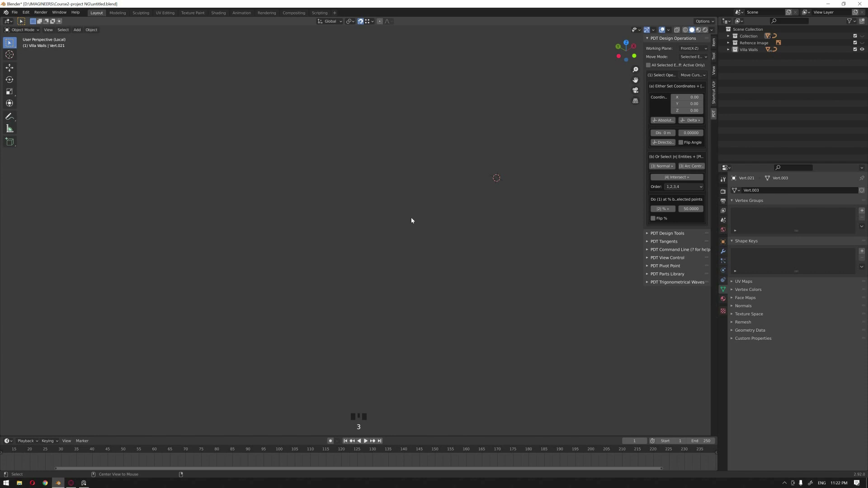
click(506, 153)
click(422, 202)
key(Tab)
key(e)
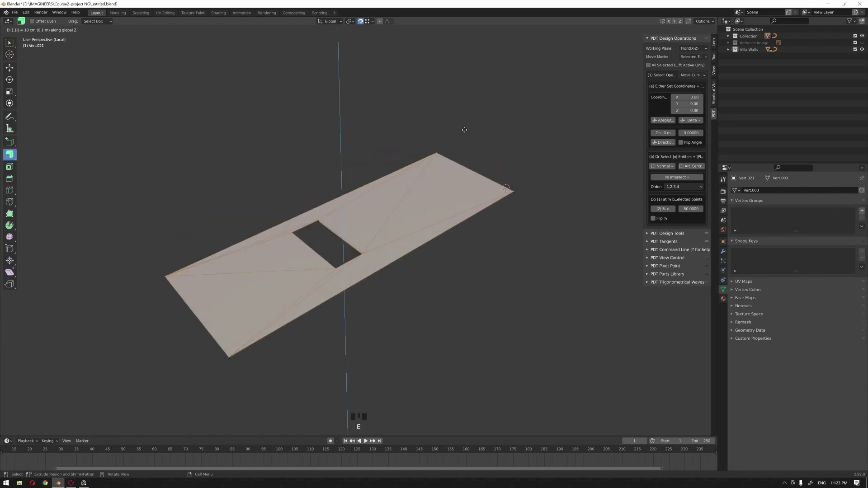
key(Tab)
click(515, 119)
key(KP_Divide)
Unhide the villa and move the floor slab about 0.19 m so it sits under the walls.
drag(482, 152, 389, 241)
key(alt+h)
click(380, 139)
drag(405, 267, 241, 269)
scroll(up, 3)
drag(223, 265, 365, 213)
scroll(up, 3)
scroll(down, 3)
drag(337, 245, 483, 309)
scroll(down, 3)
drag(437, 307, 442, 282)
scroll(up, 3)
drag(462, 104, 450, 159)
key(shift+s)
key(shift+a)
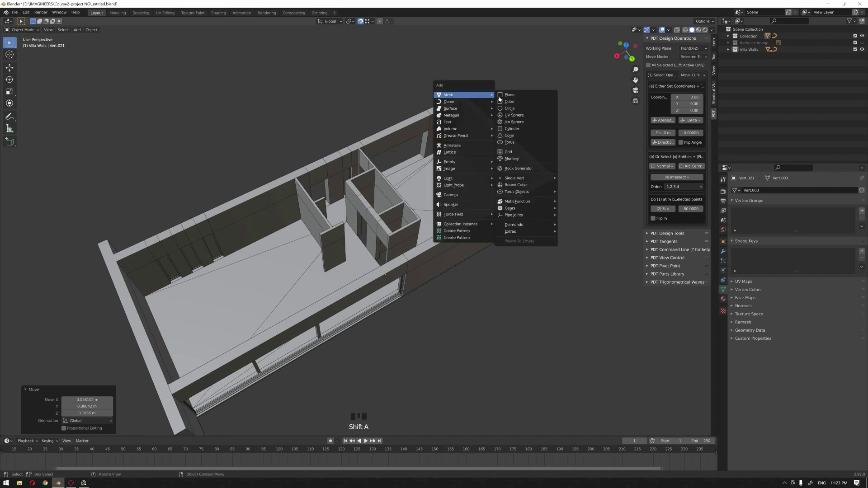
Extrude the new single vertex along the wall edges into a short roof path and isolate it.
key(e)
key(e)
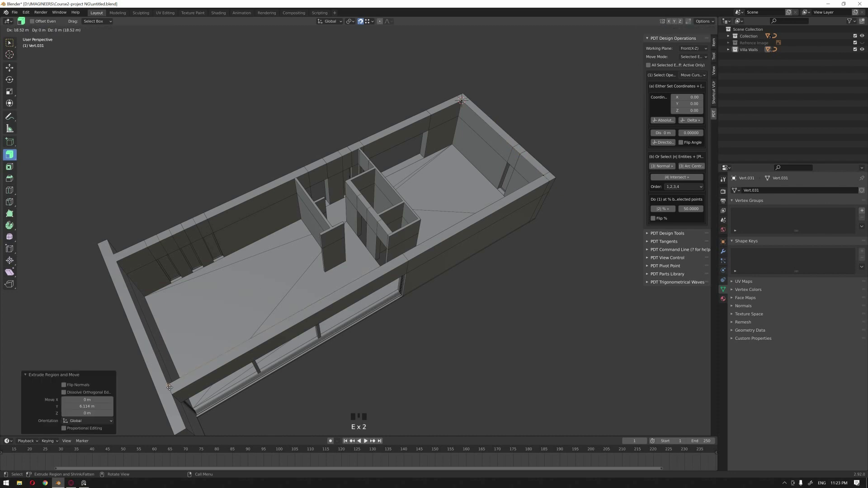
key(e)
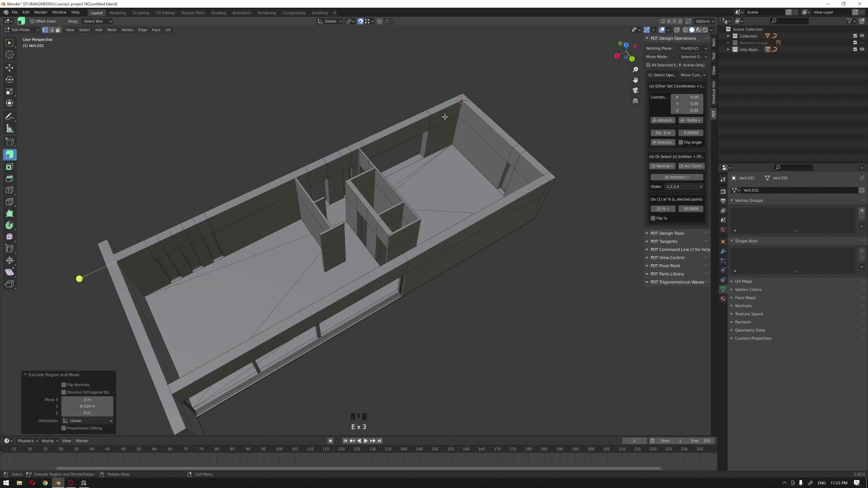
key(Tab)
key(KP_Divide)
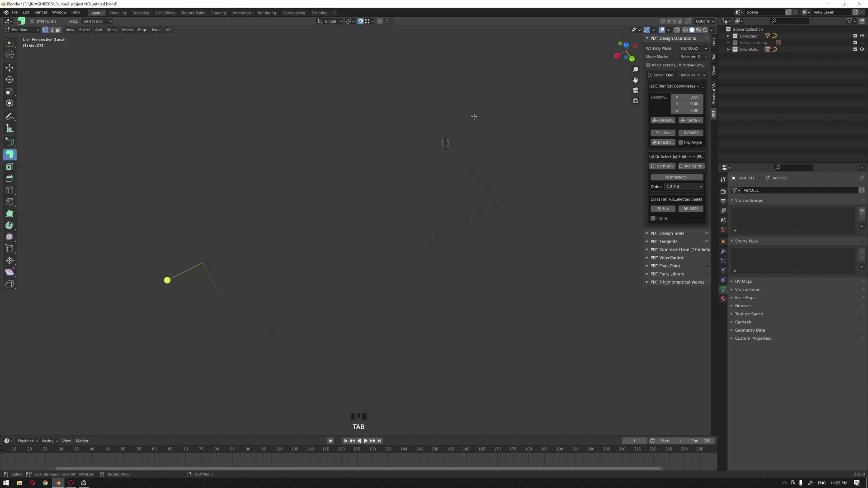
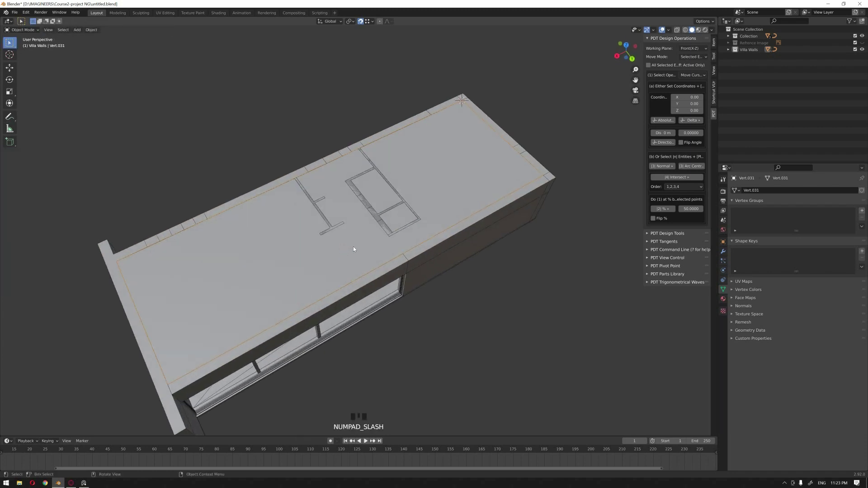
click(478, 332)
drag(404, 342, 383, 292)
scroll(down, 3)
drag(369, 299, 363, 273)
scroll(up, 3)
drag(378, 287, 376, 308)
click(376, 309)
scroll(up, 3)
click(357, 144)
scroll(down, 3)
middle_click(376, 228)
click(369, 238)
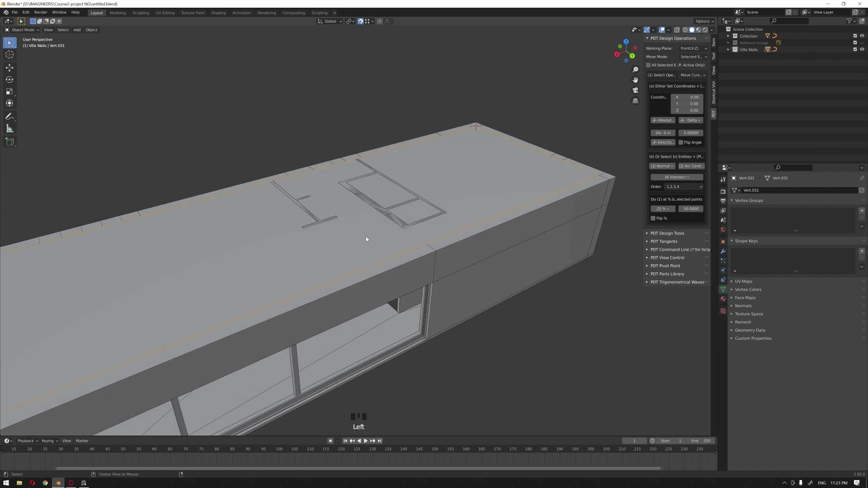
drag(486, 277, 452, 224)
scroll(up, 3)
drag(477, 241, 418, 243)
scroll(down, 3)
drag(417, 249, 387, 259)
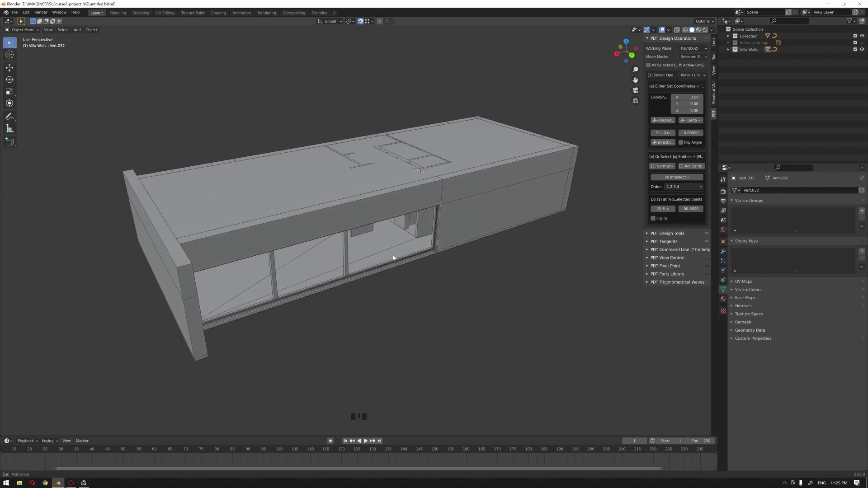
drag(411, 267, 404, 243)
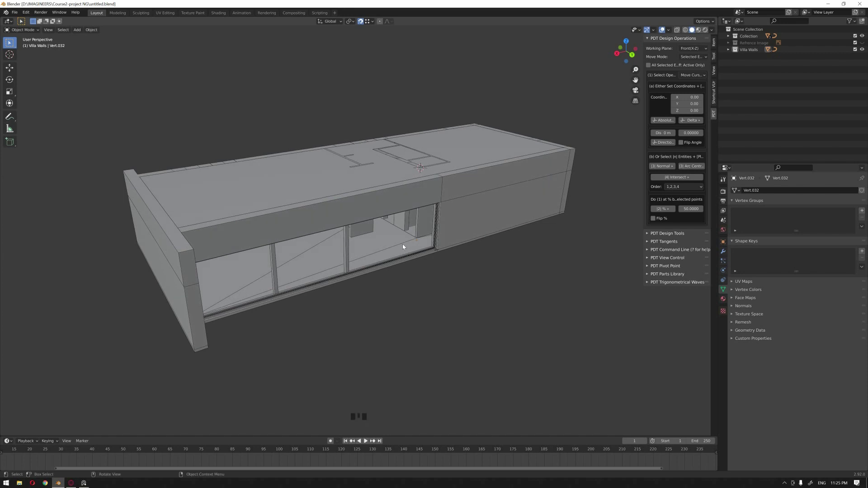
scroll(up, 3)
scroll(down, 3)
drag(326, 264, 332, 262)
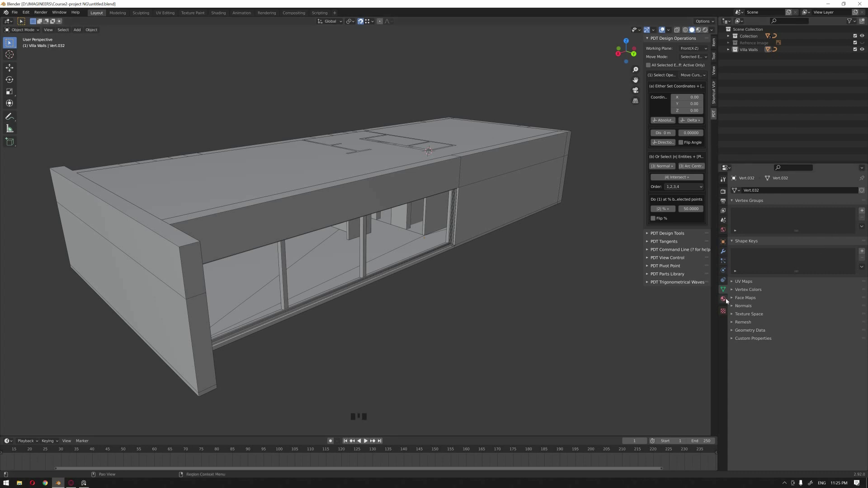
Create the 'wall' material with a peach Base Color in Material Properties.
click(727, 301)
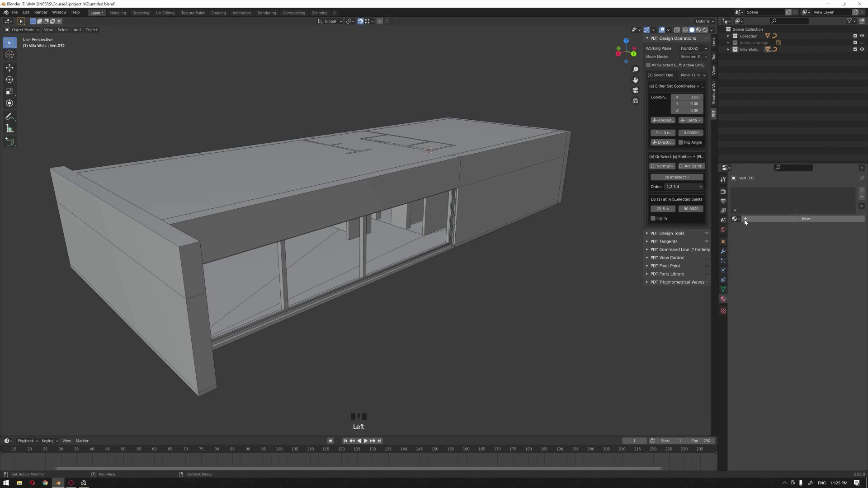
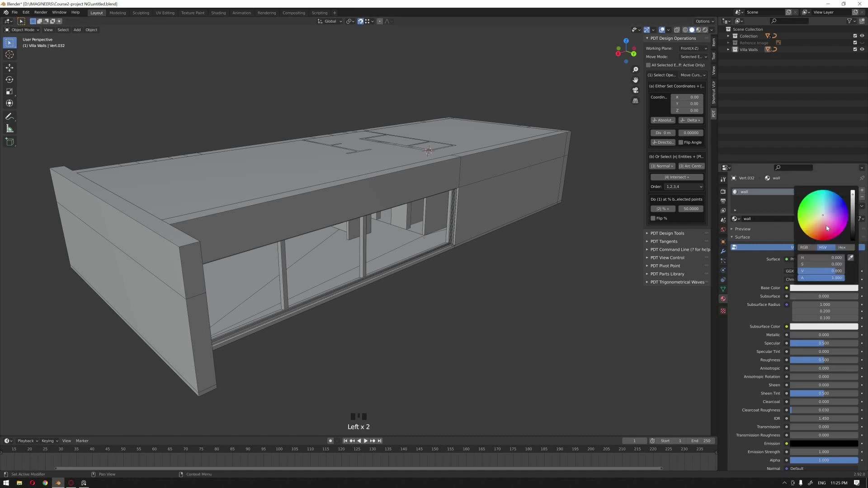
click(467, 334)
click(480, 196)
scroll(down, 3)
Select the remaining wall objects with the coloured wall active and open the material copying options.
click(238, 277)
drag(294, 259, 340, 241)
click(339, 241)
drag(297, 241, 335, 229)
scroll(up, 3)
key(ctrl+z)
drag(548, 228, 475, 218)
scroll(up, 3)
click(505, 209)
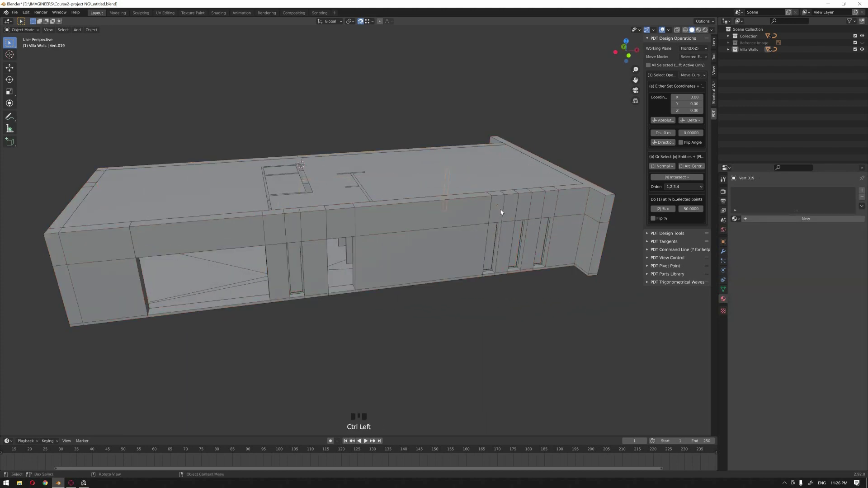
key(ctrl+z)
click(500, 215)
drag(507, 256, 521, 255)
key(ctrl+j)
drag(590, 220, 844, 241)
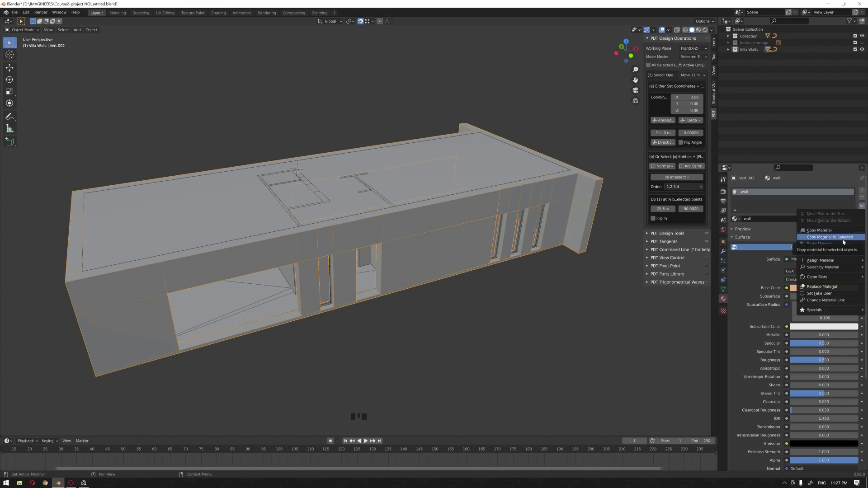
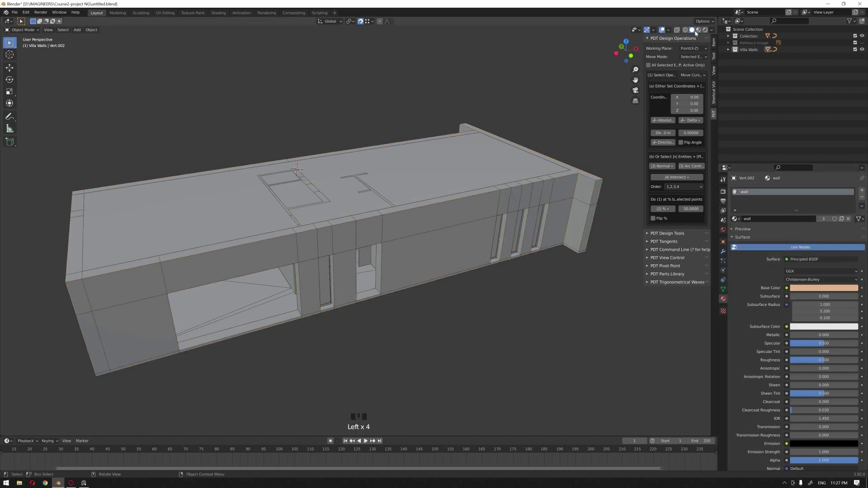
Preview the coloured walls in Material Preview and convert the grooved track curve to a mesh.
click(698, 32)
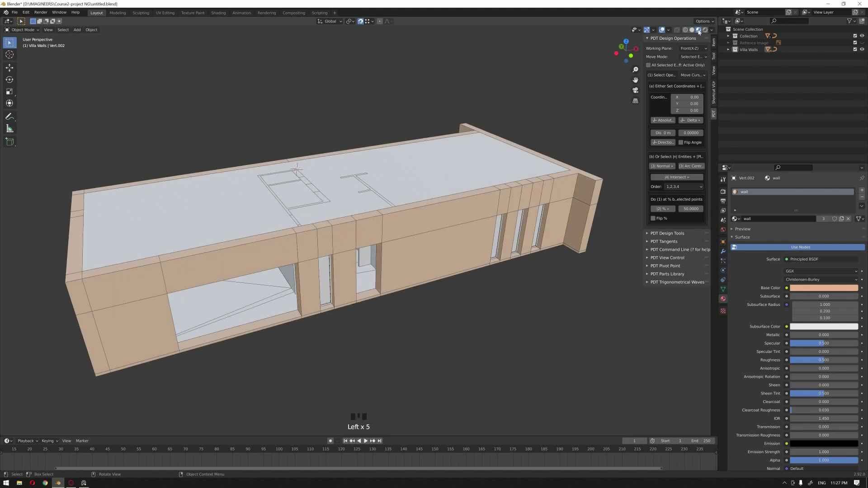
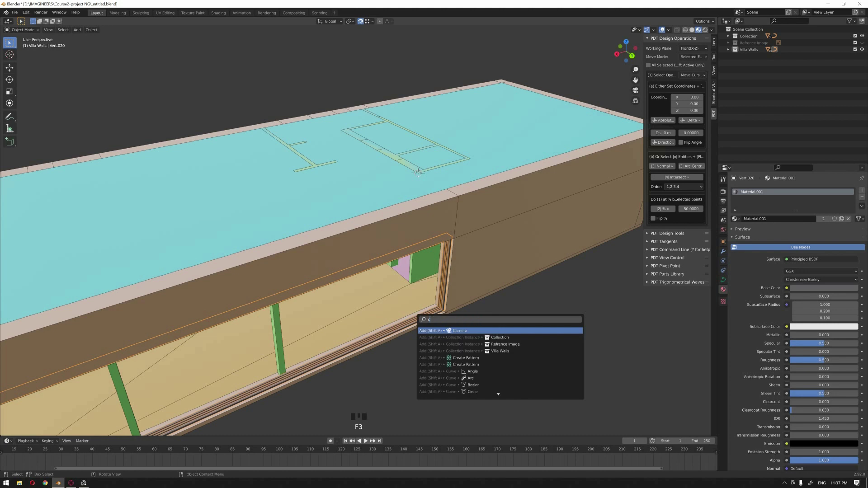
key(Down)
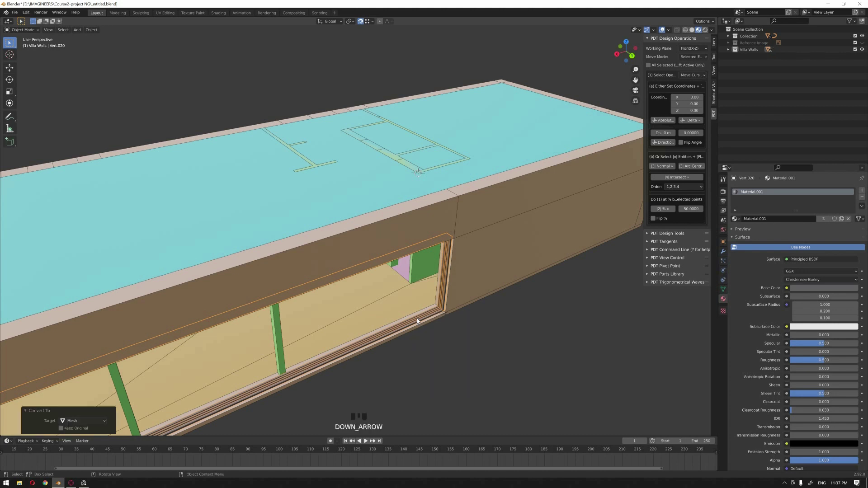
click(475, 355)
scroll(down, 3)
click(466, 322)
Join all objects into one villa mesh (Ctrl+J) listing its wall, floor, ceiling and bathroom materials.
key(a)
key(ctrl+j)
click(431, 302)
click(433, 259)
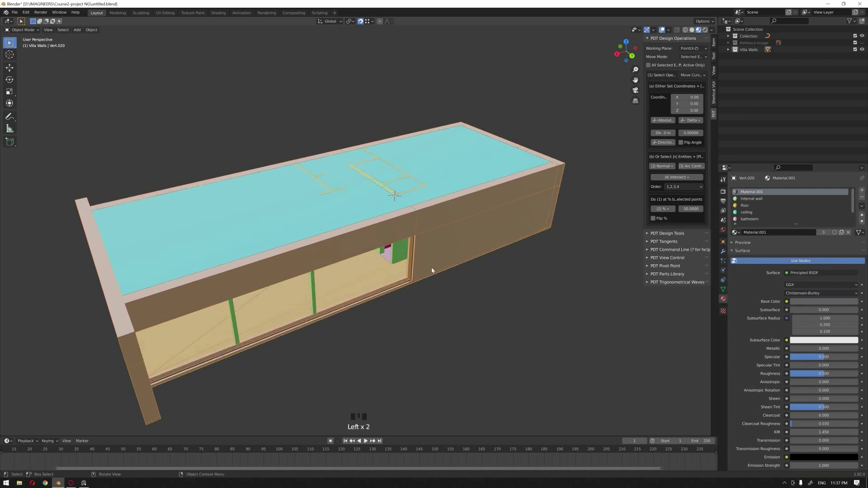
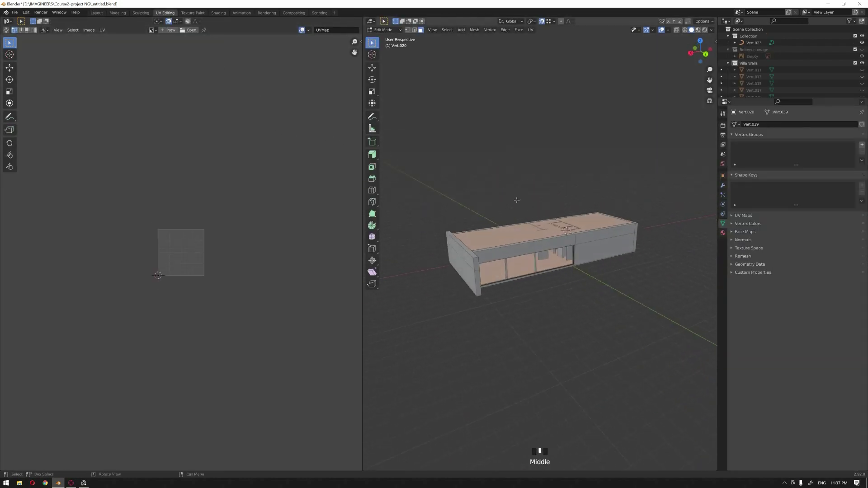
Select the whole villa mesh to show its UV map and enable the TexTools add-on in Preferences.
key(a)
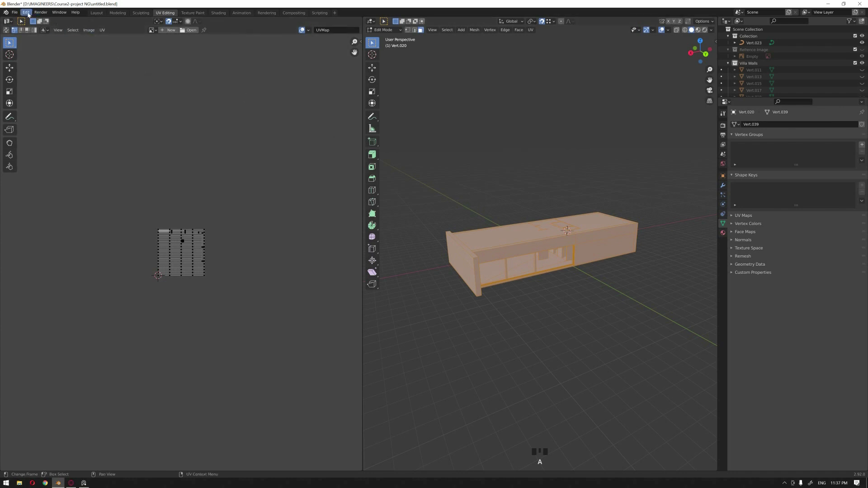
drag(51, 111, 219, 49)
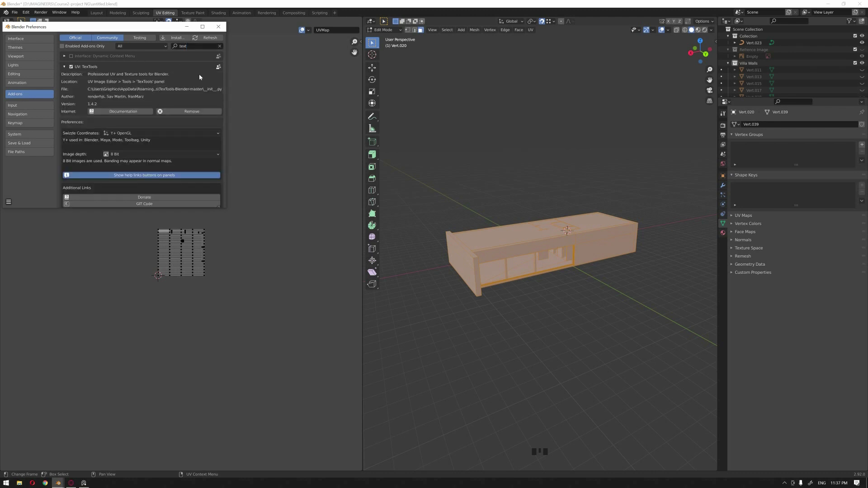
Reveal the TexTools UV Layout tools in the UV editor's N side panel.
key(n)
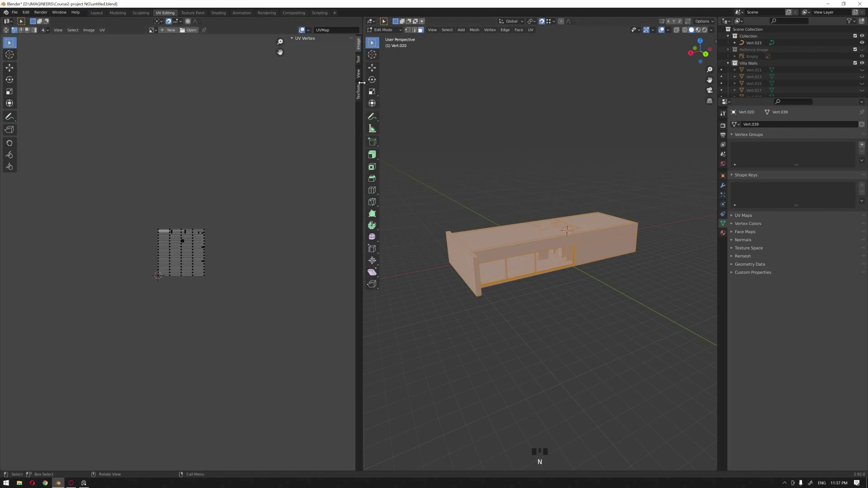
click(360, 94)
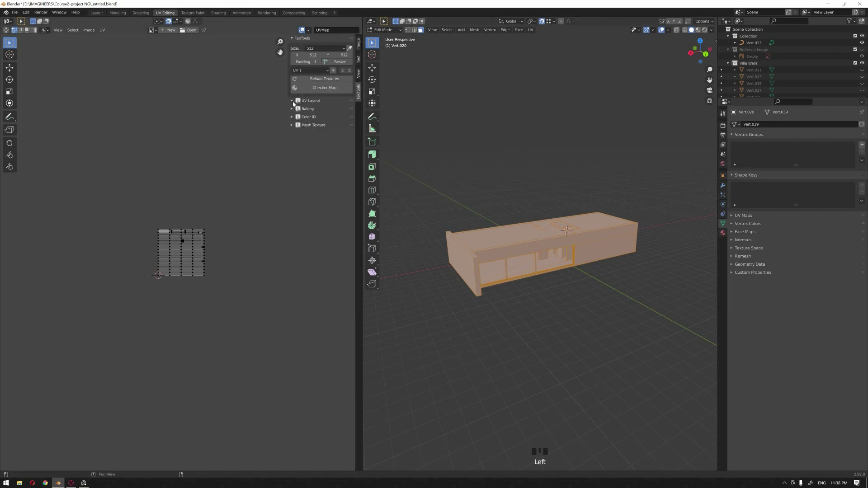
click(294, 103)
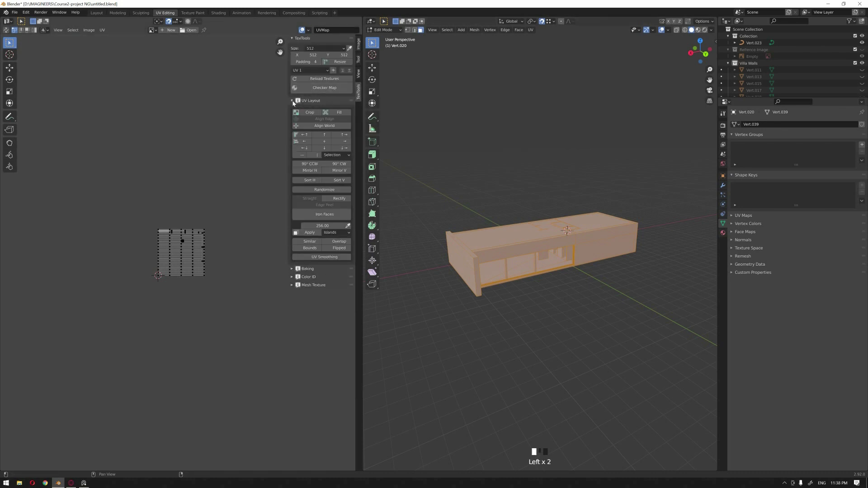